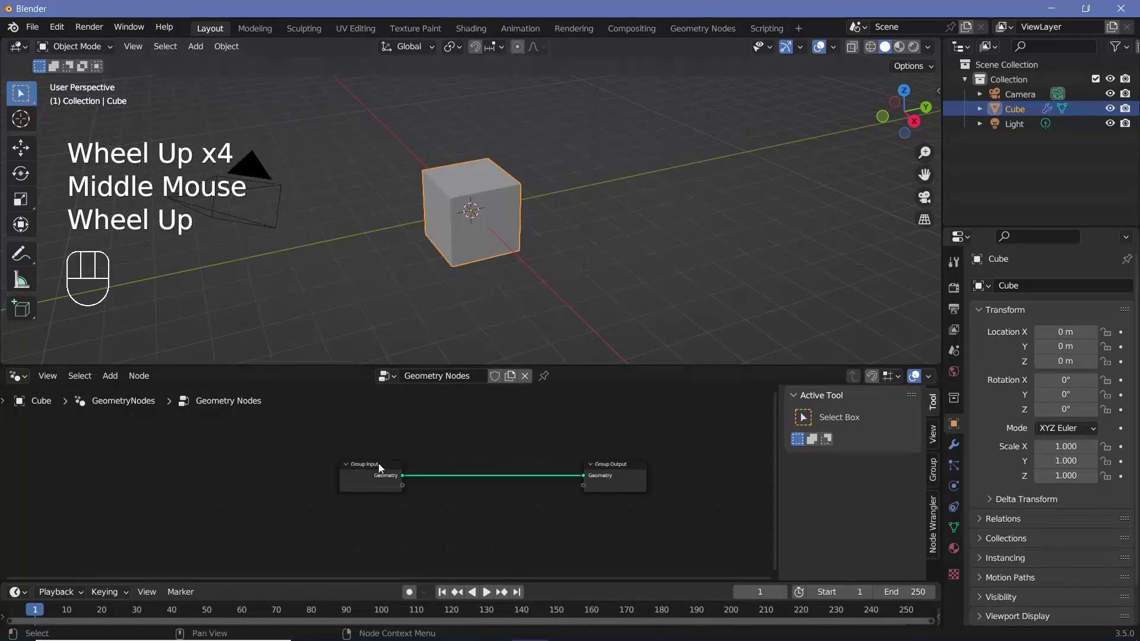
Step: Swap the Group Input for a Cube mesh node (5×5×2 m, 50 vertices) feeding Group Output
click(382, 468)
key(x)
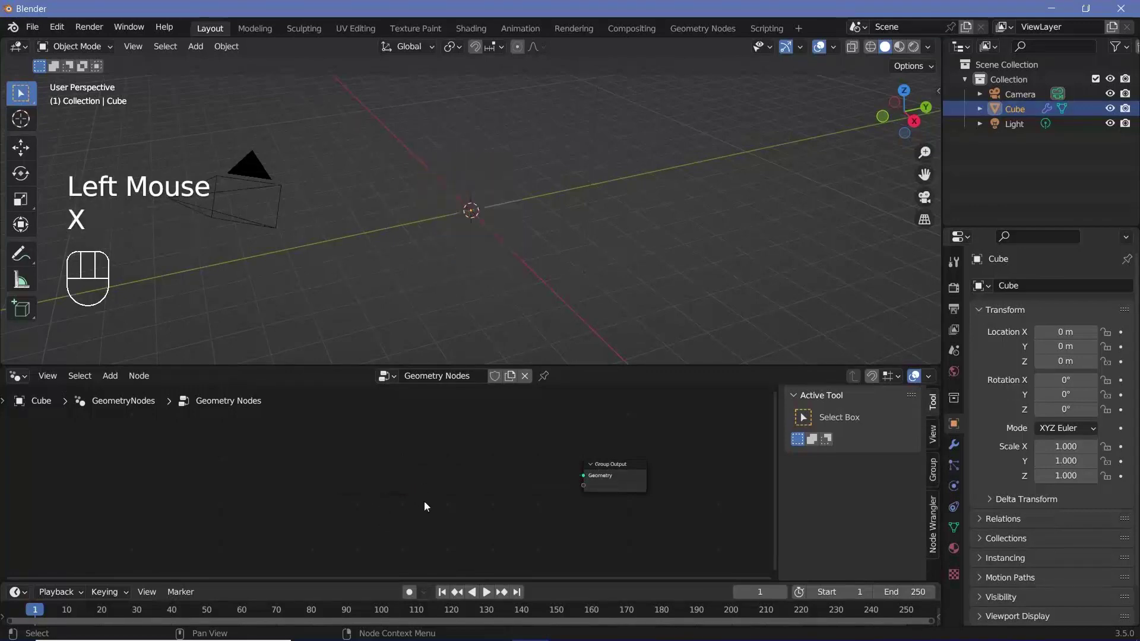
key(shift+a)
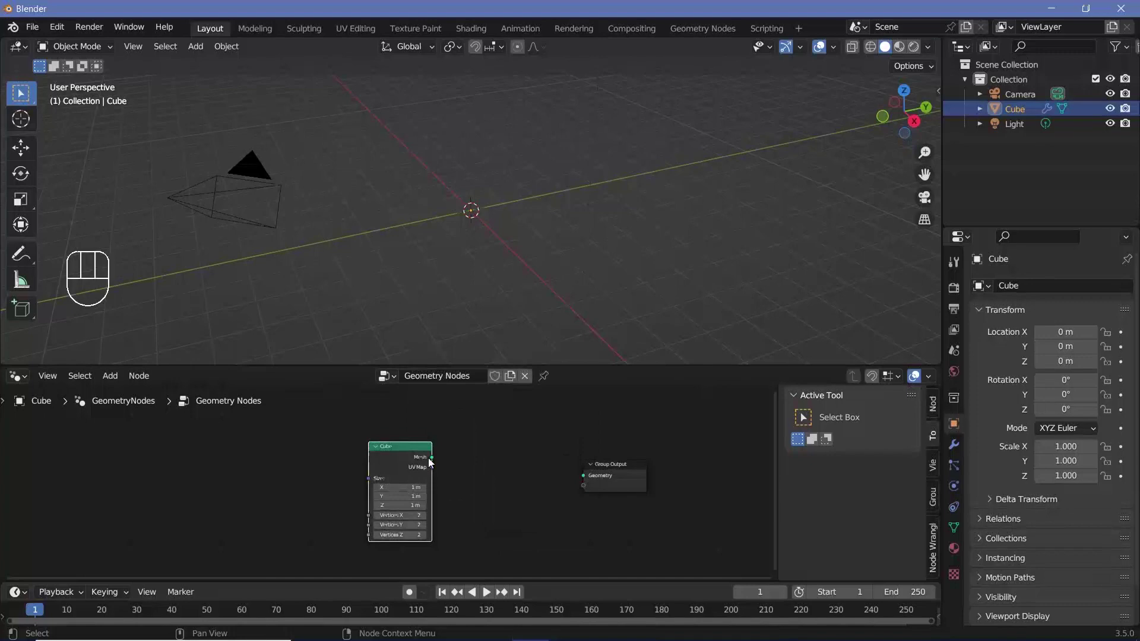
drag(458, 463, 585, 481)
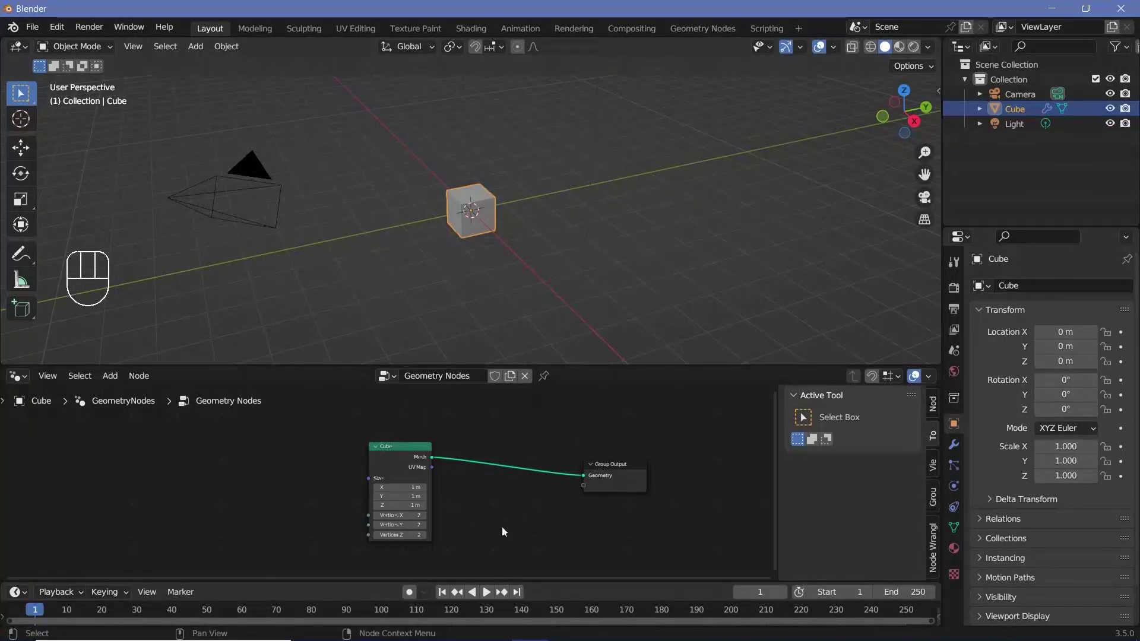
scroll(up, 3)
scroll(up, 3)
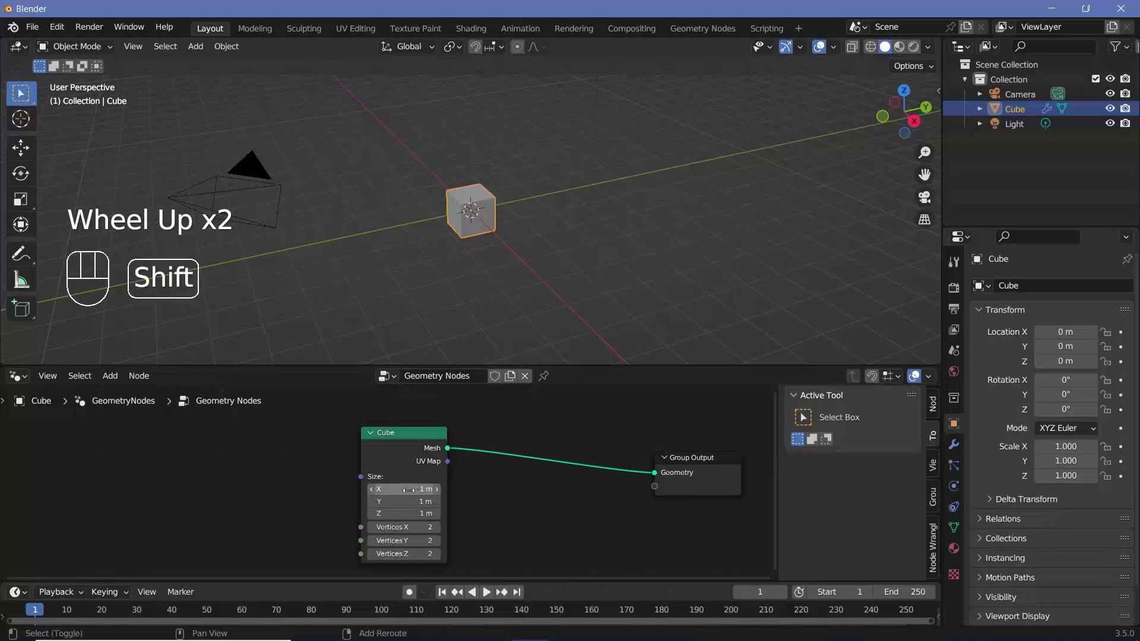
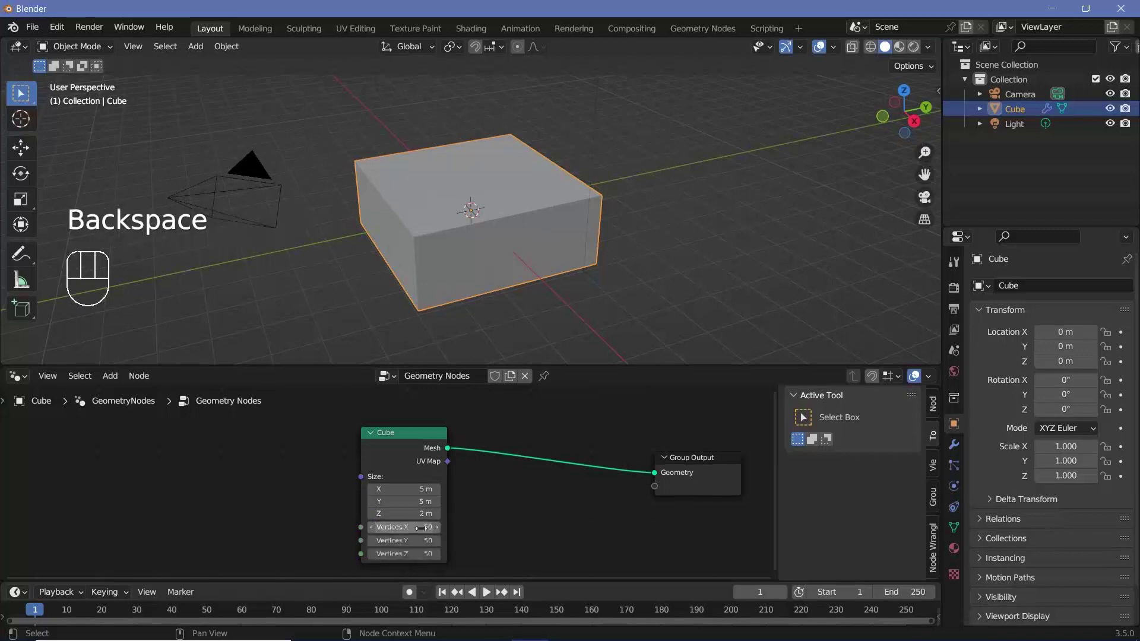
Step: Insert a Mesh to Curve node on the link, then start adding a Delete Geometry node before it
click(593, 502)
key(shift+a)
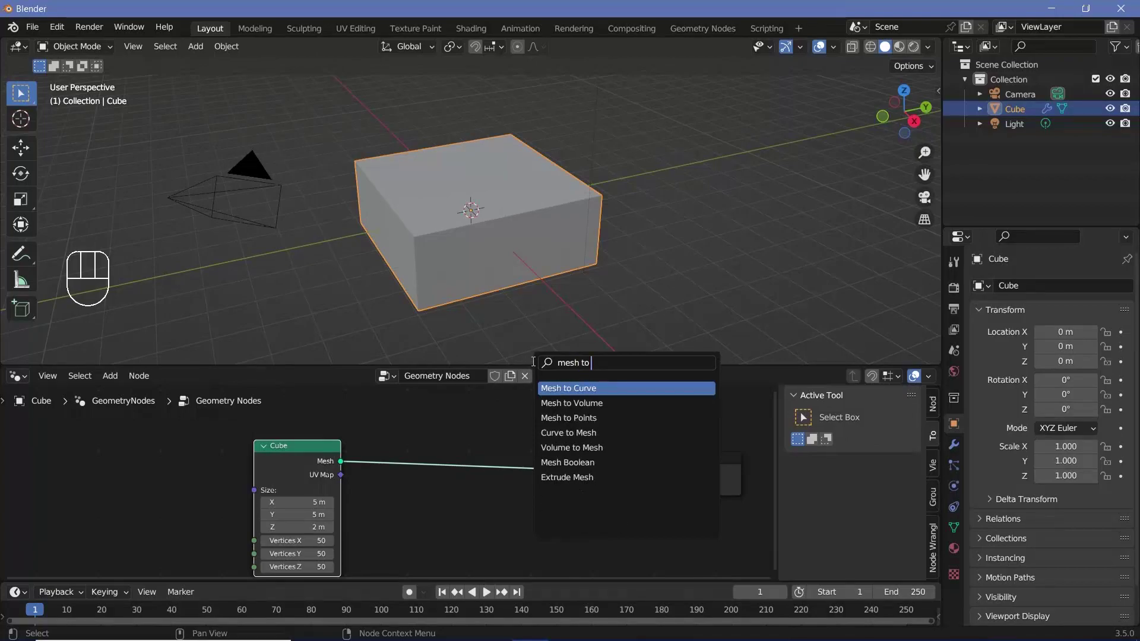
scroll(up, 3)
drag(530, 277, 536, 293)
scroll(down, 3)
middle_click(425, 507)
scroll(up, 3)
drag(485, 221, 466, 185)
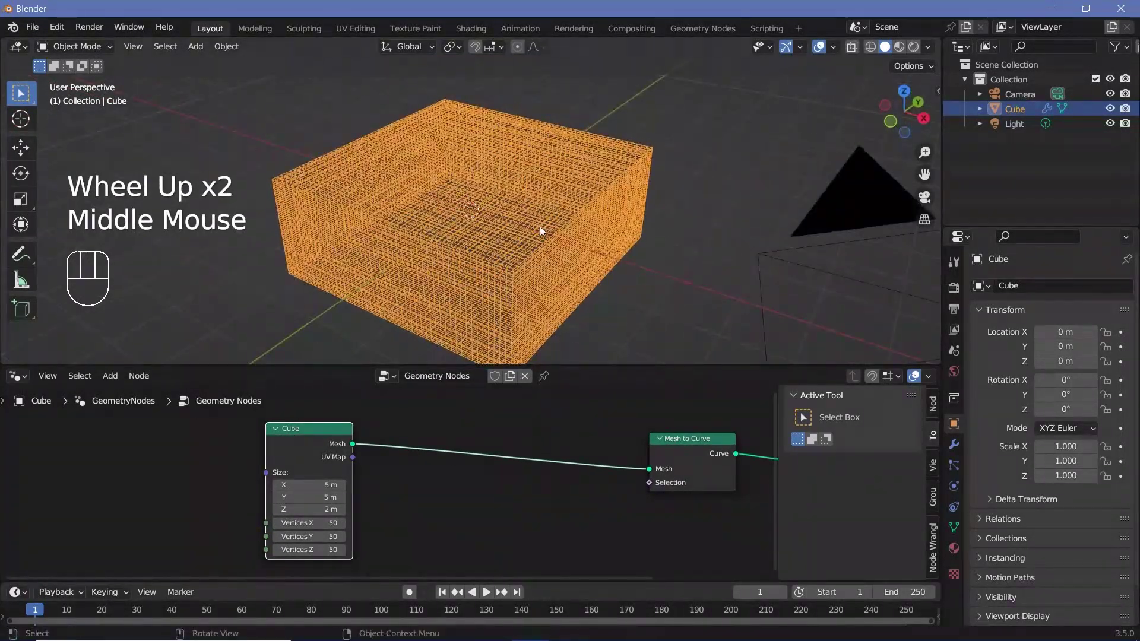
key(shift+a)
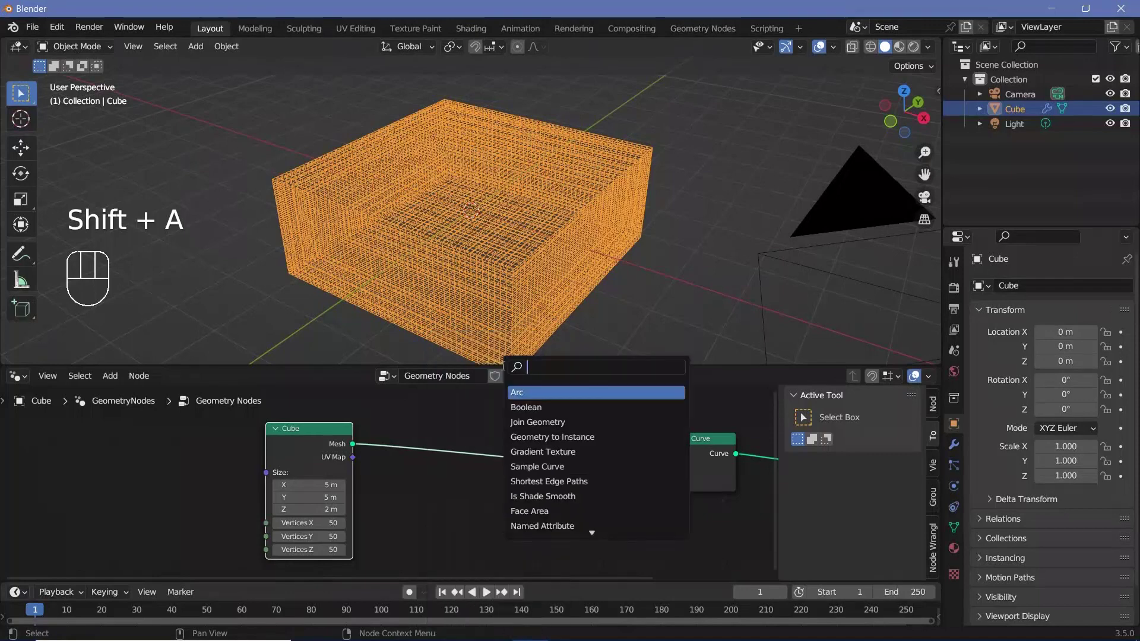
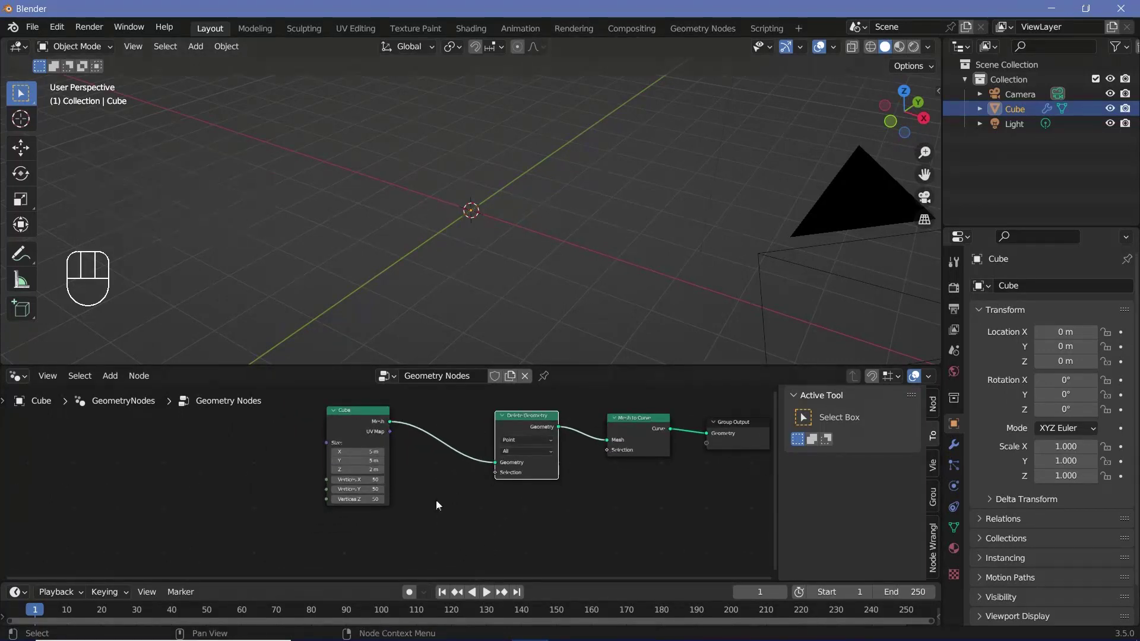
Step: Add Noise Texture and ColorRamp nodes below the existing node chain
middle_click(448, 474)
drag(529, 425, 465, 513)
key(shift+a)
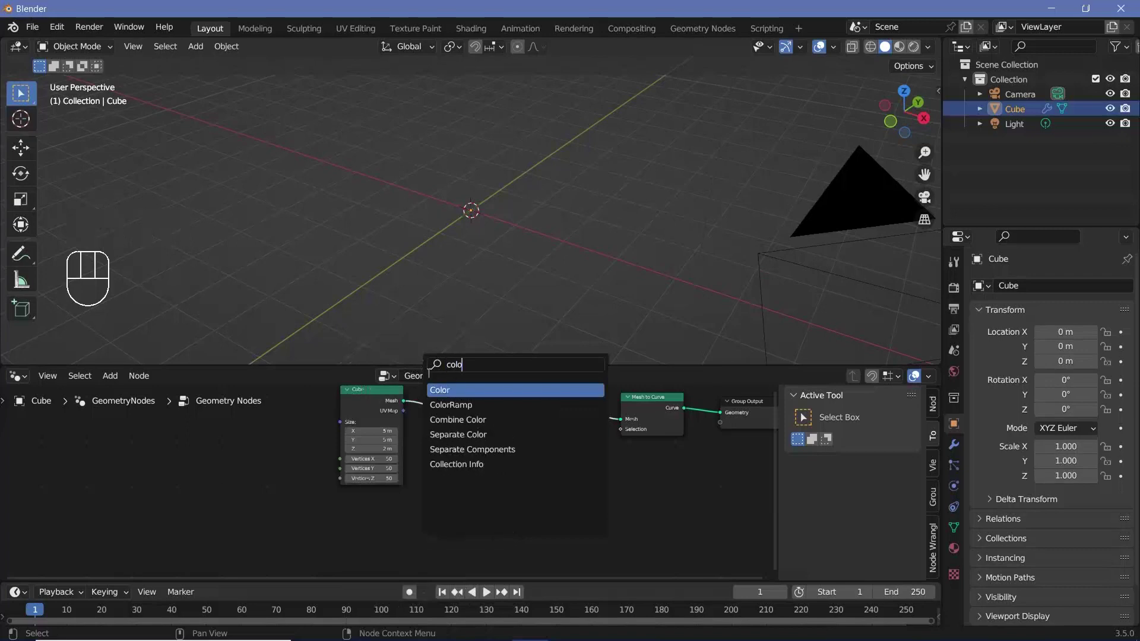
key(shift+a)
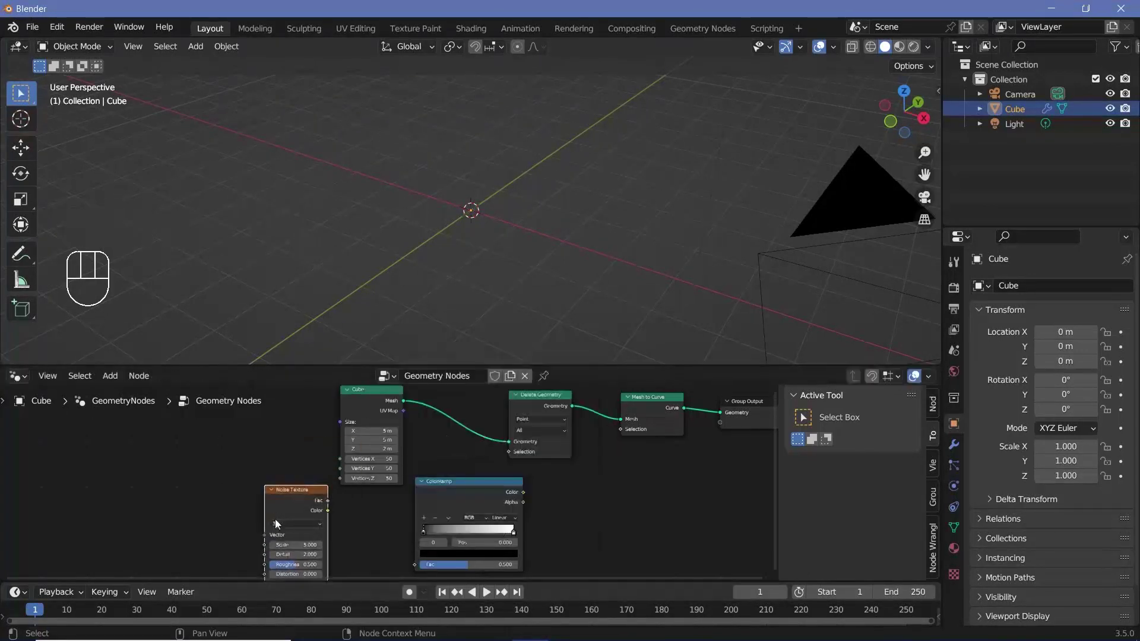
drag(331, 514, 434, 486)
middle_click(455, 440)
click(410, 545)
Step: Wire noise Color into the ramp Fac and ramp Color into Delete Geometry Selection, black stop at 0.5
drag(436, 502, 494, 505)
drag(502, 501, 500, 460)
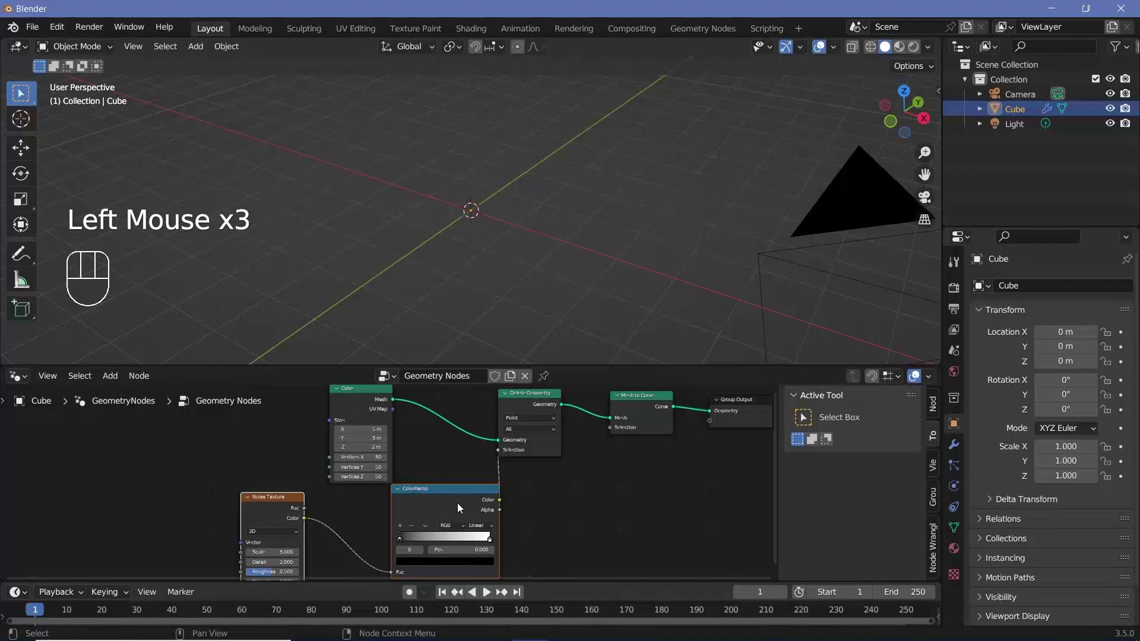
drag(457, 507, 438, 488)
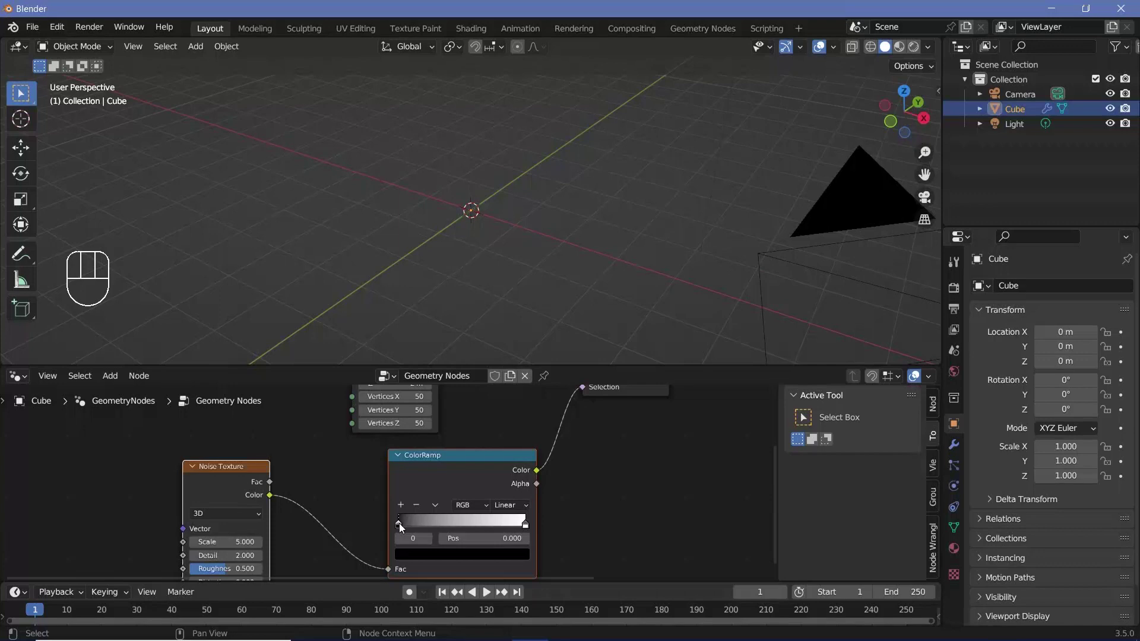
drag(403, 527, 459, 482)
scroll(up, 3)
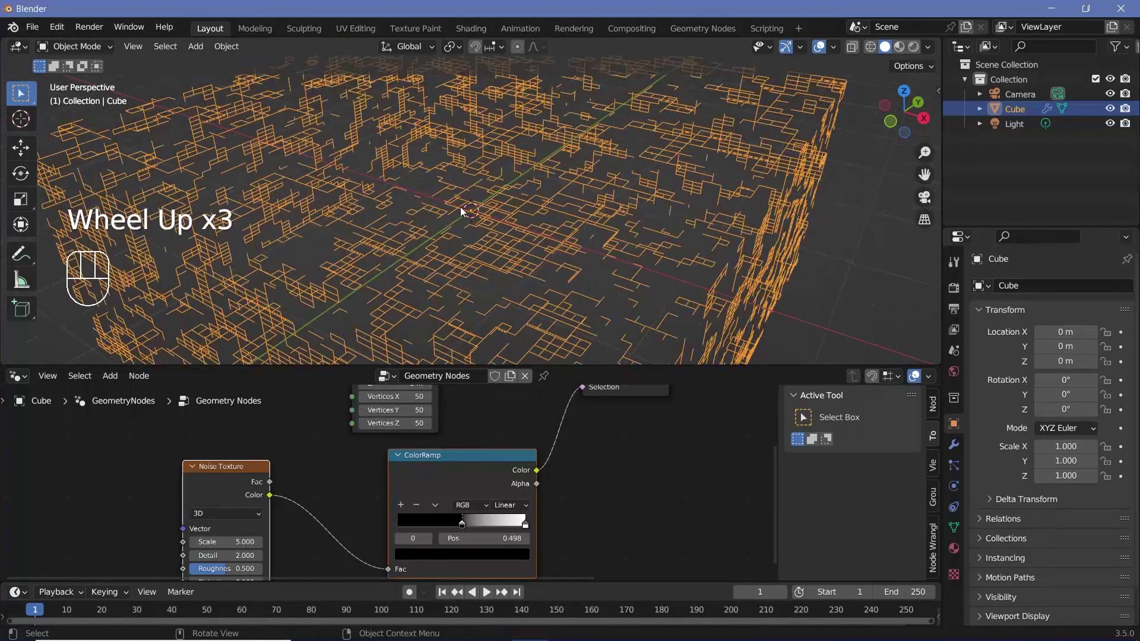
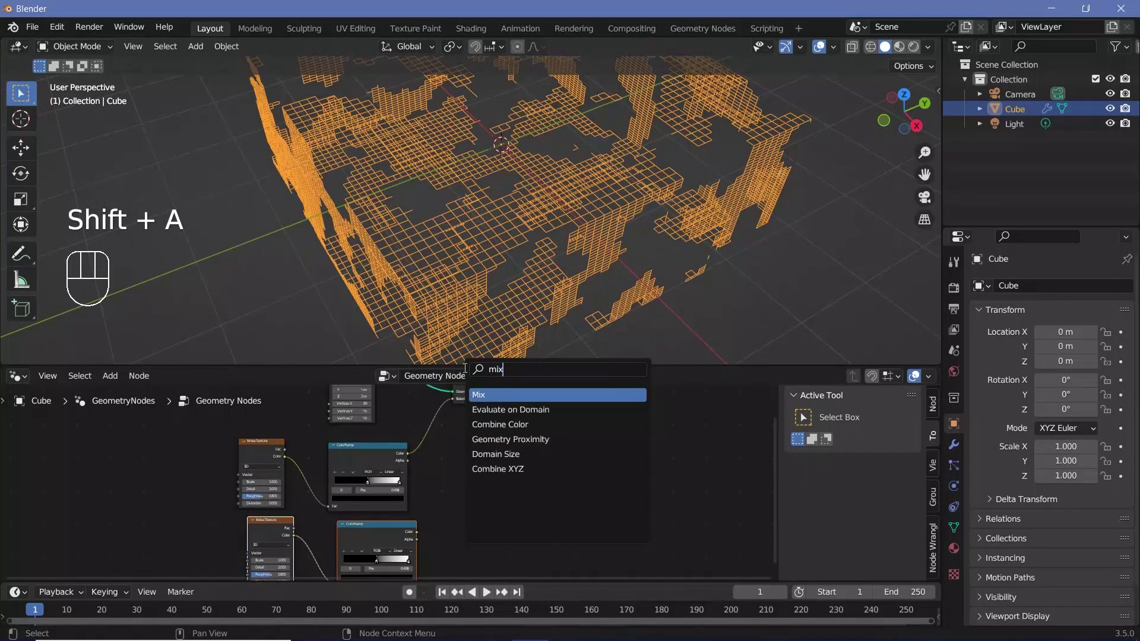
Step: Place a Mix node and feed both ColorRamp colors into it
scroll(up, 3)
scroll(up, 3)
drag(519, 454, 521, 463)
drag(423, 442, 473, 530)
drag(435, 558, 485, 528)
Step: Route the Mix result into the Delete Geometry Selection for a sparser lattice
scroll(down, 3)
middle_click(535, 431)
scroll(up, 3)
drag(481, 410, 548, 539)
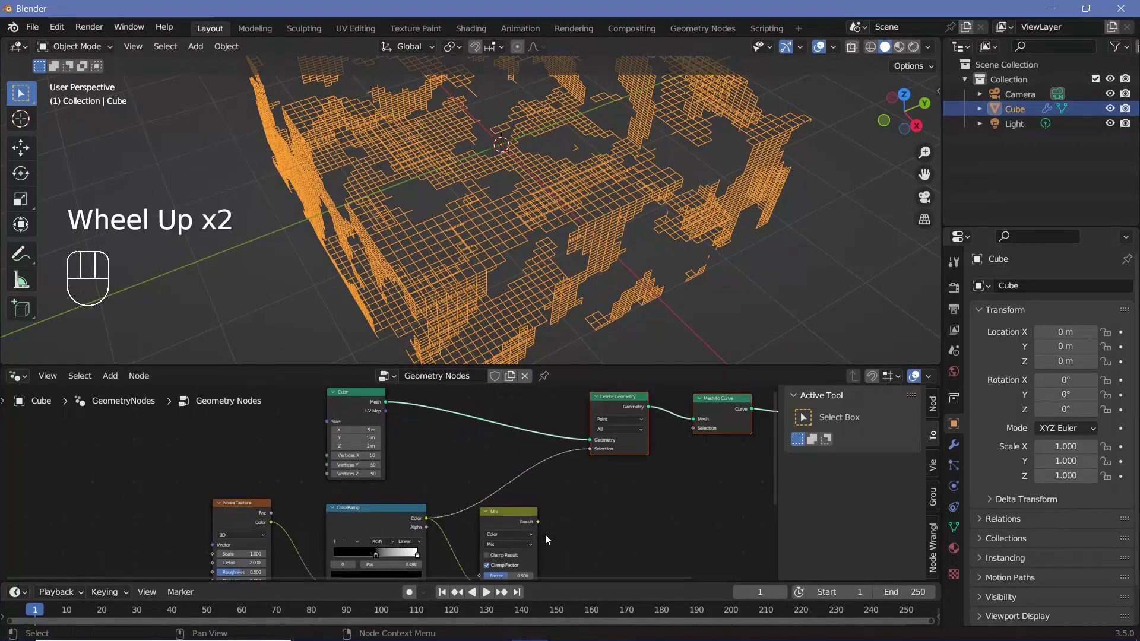
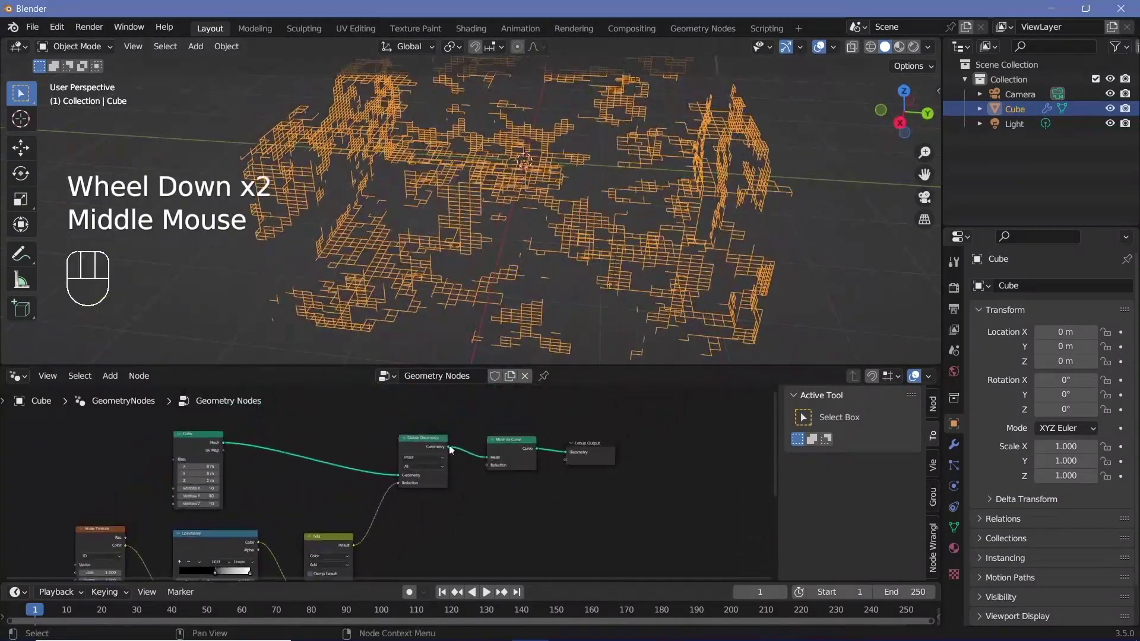
Step: Adjust the mask wiring and bring up the node list to add Instance on Points
drag(551, 452, 563, 498)
key(shift+a)
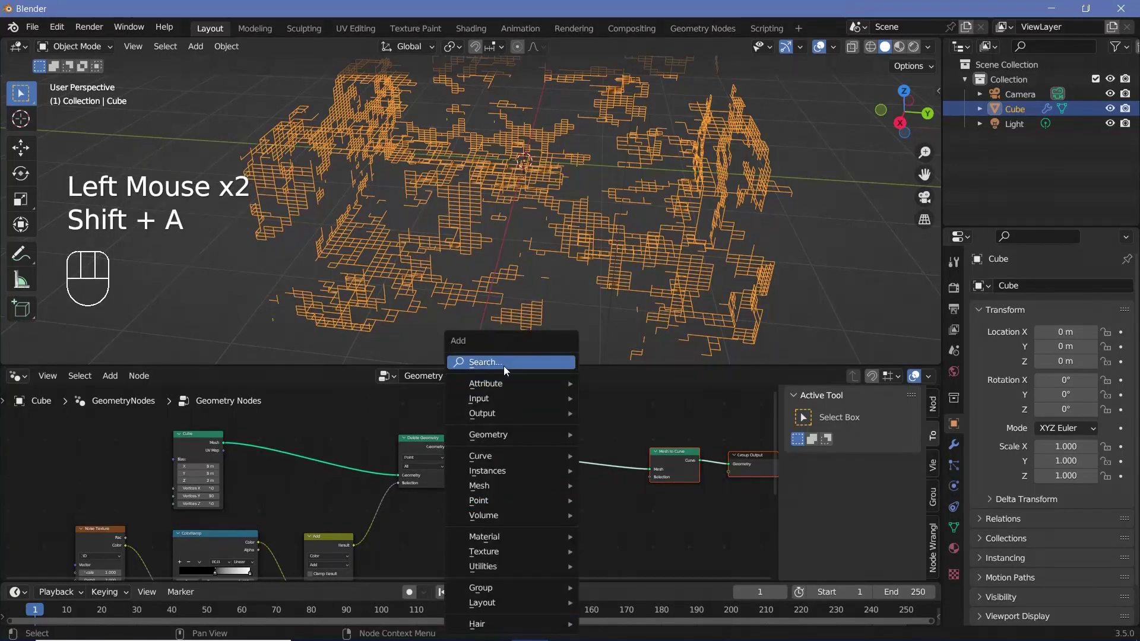
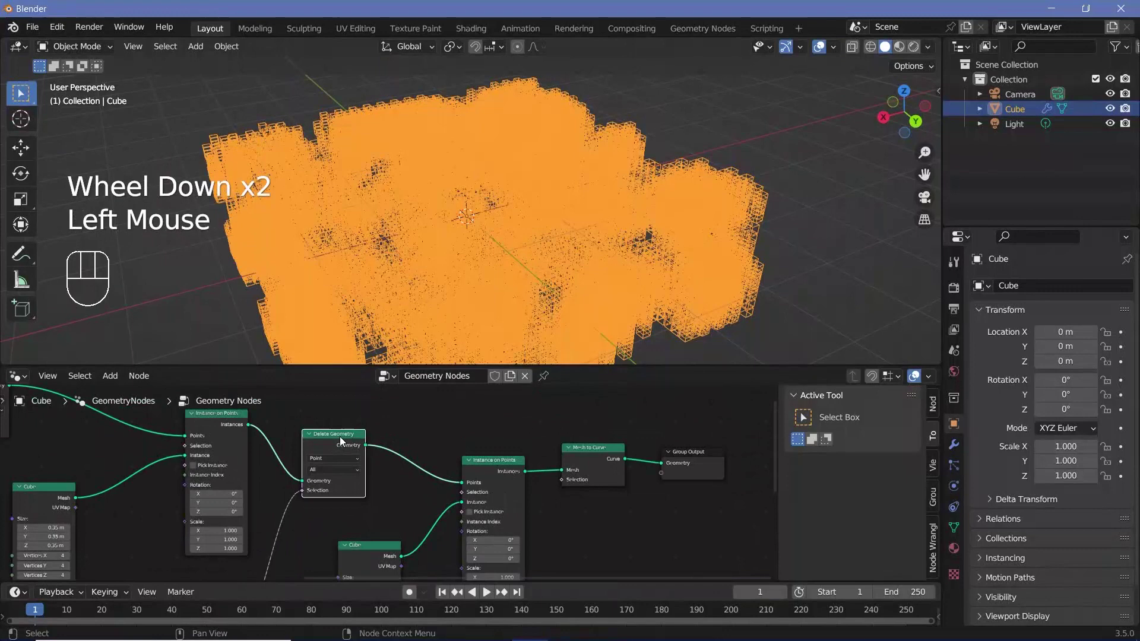
Step: Duplicate the Delete Geometry mask for the cube instances and wire a random value to scatter them into clumps
key(shift+d)
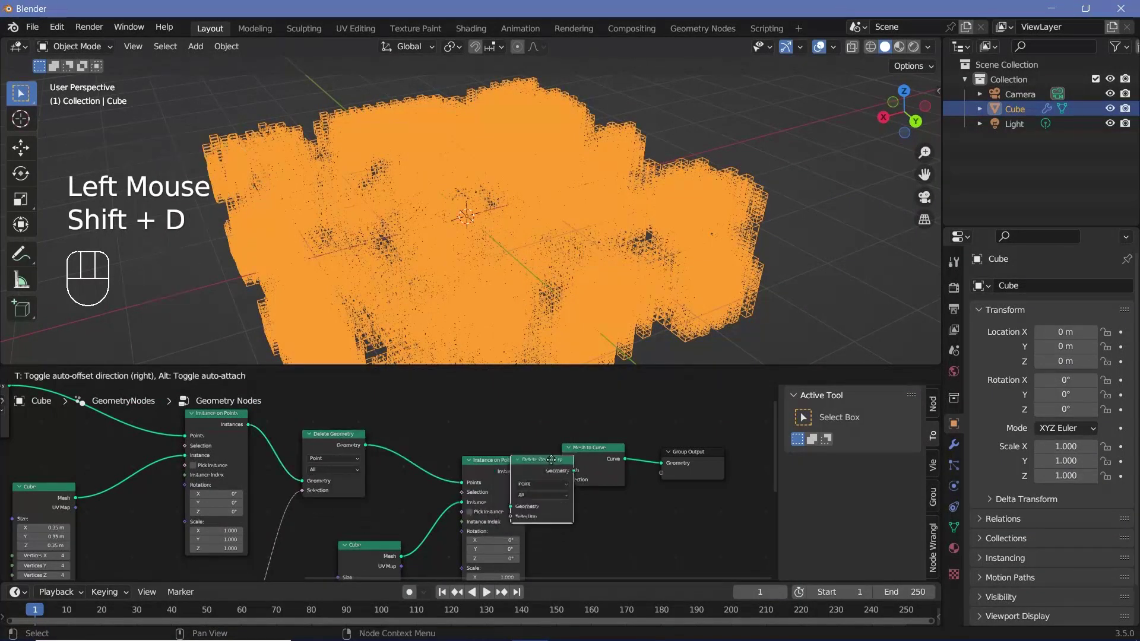
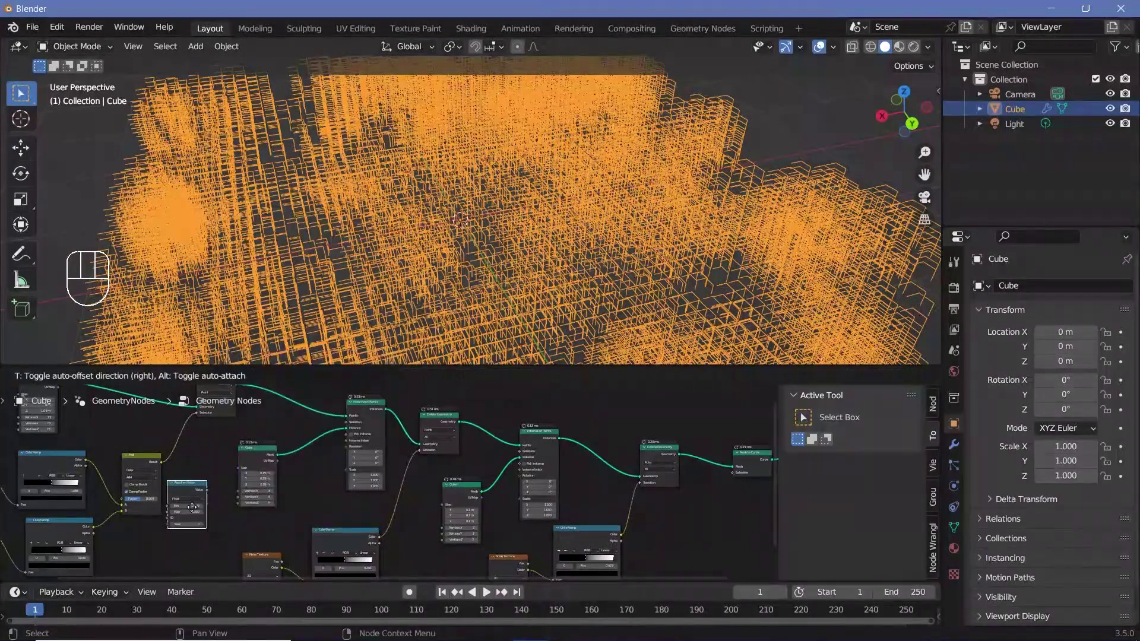
scroll(up, 3)
click(160, 524)
click(198, 496)
drag(294, 525, 447, 299)
middle_click(422, 275)
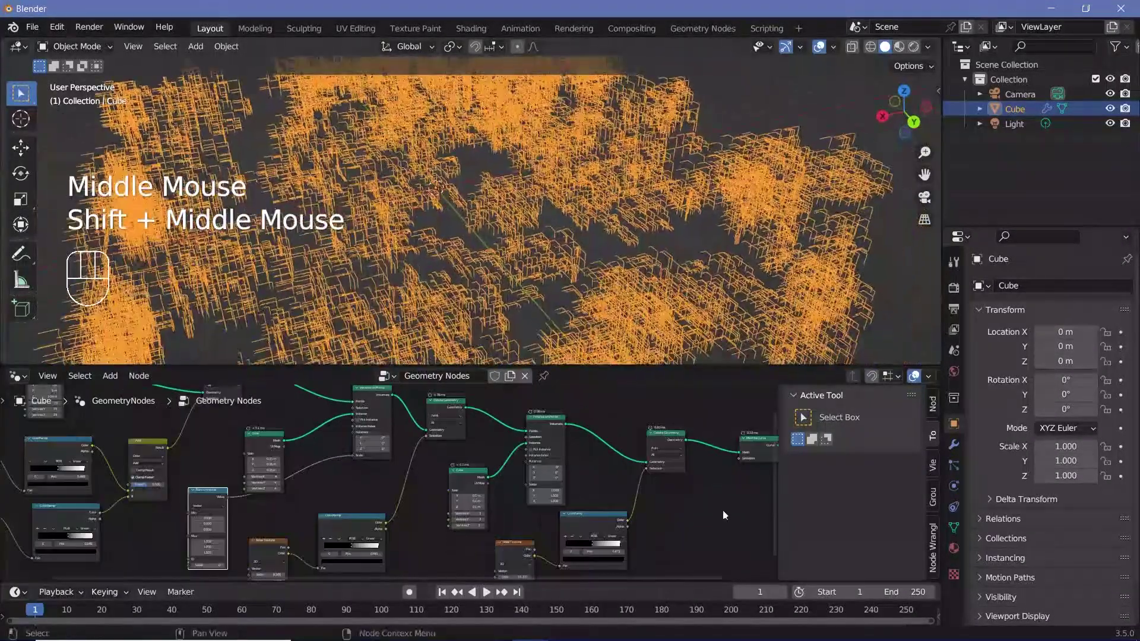
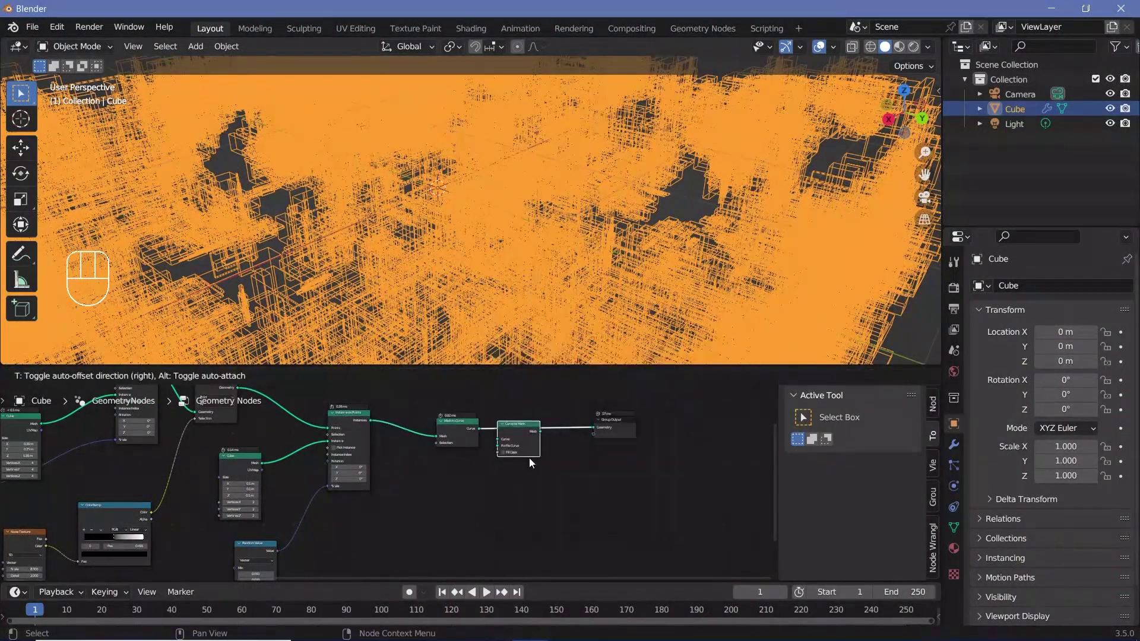
Step: Use a Curve Circle as the Curve to Mesh profile, giving the instances thin tube geometry
scroll(up, 3)
middle_click(486, 441)
scroll(up, 3)
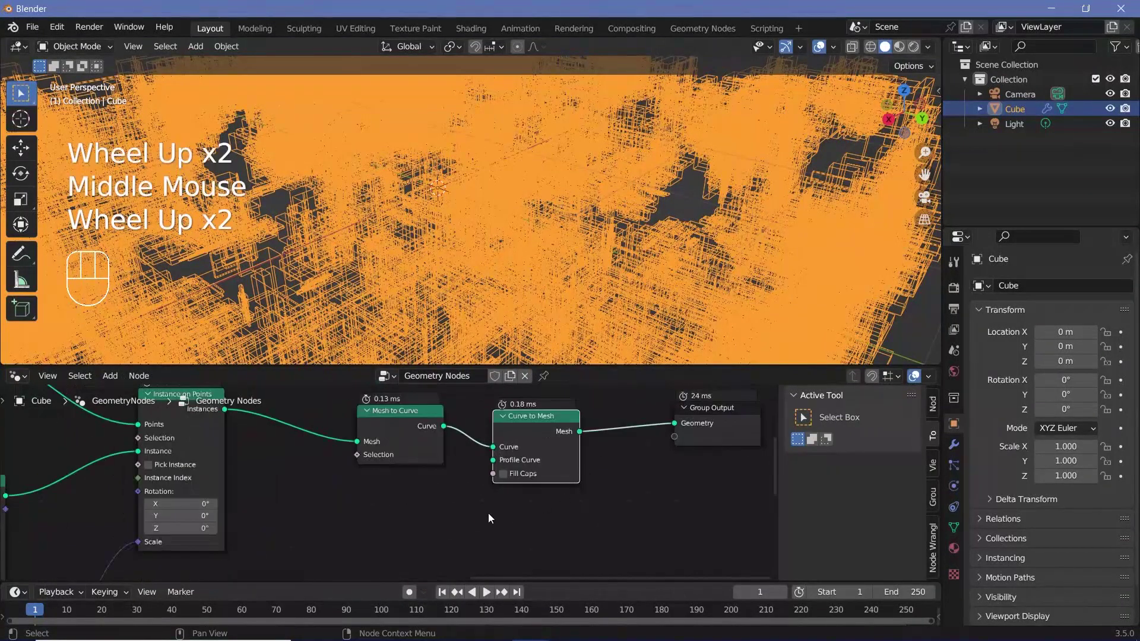
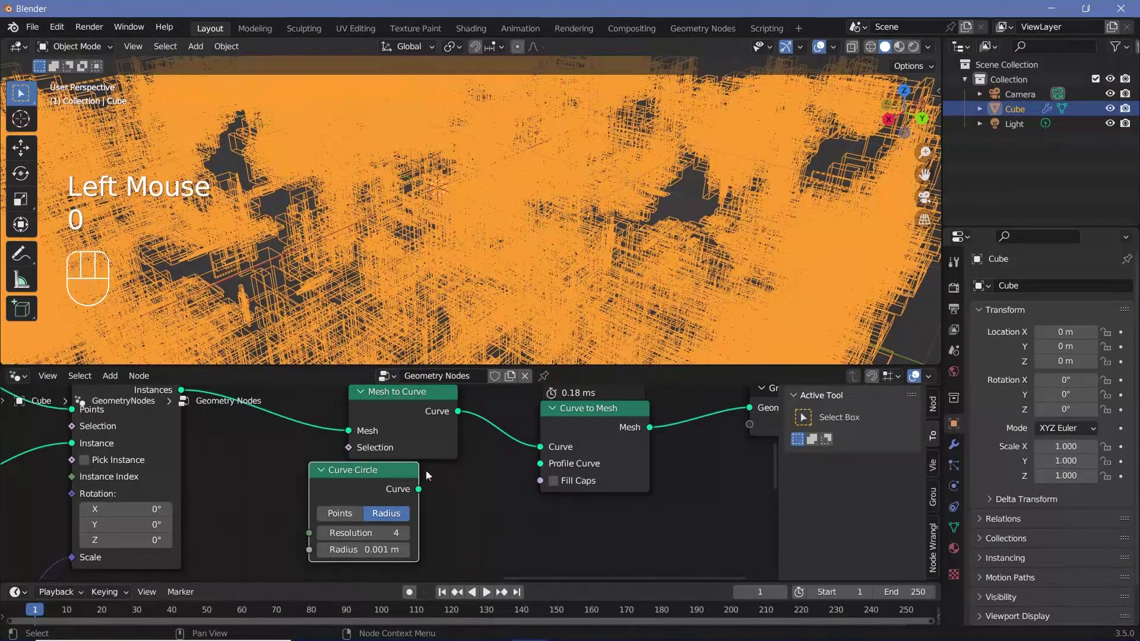
drag(527, 462, 542, 468)
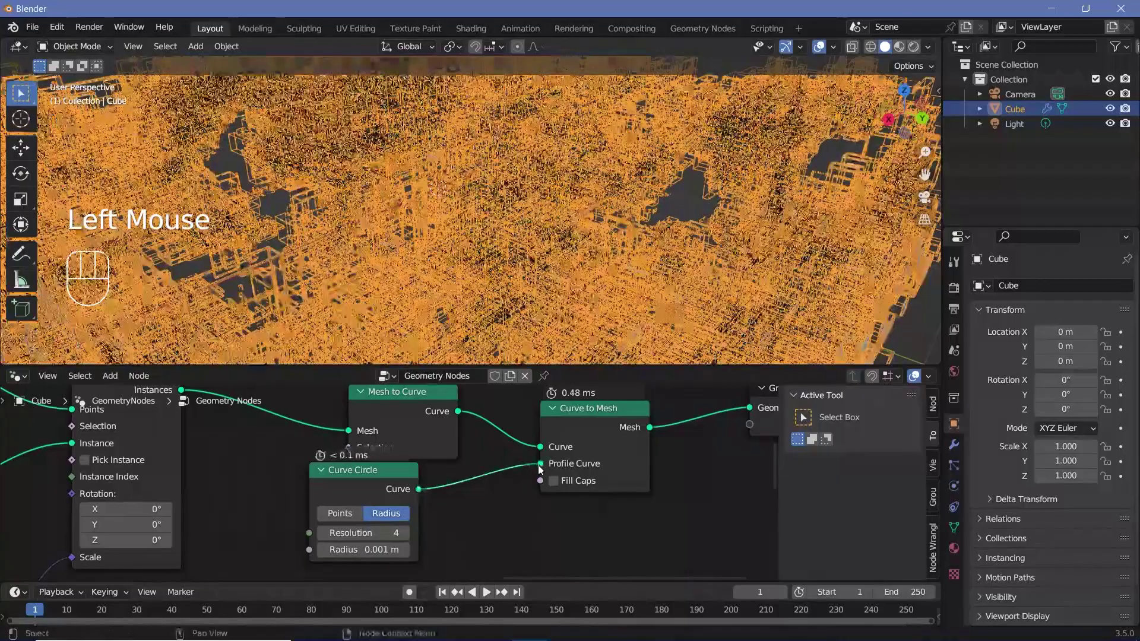
click(823, 51)
Step: Orbit and zoom the viewport around the wireframe cube structure to inspect it
scroll(down, 3)
scroll(down, 3)
scroll(up, 3)
middle_click(415, 196)
scroll(down, 3)
drag(400, 188, 403, 194)
scroll(down, 3)
drag(417, 212, 422, 231)
scroll(up, 3)
drag(430, 208, 393, 225)
scroll(down, 3)
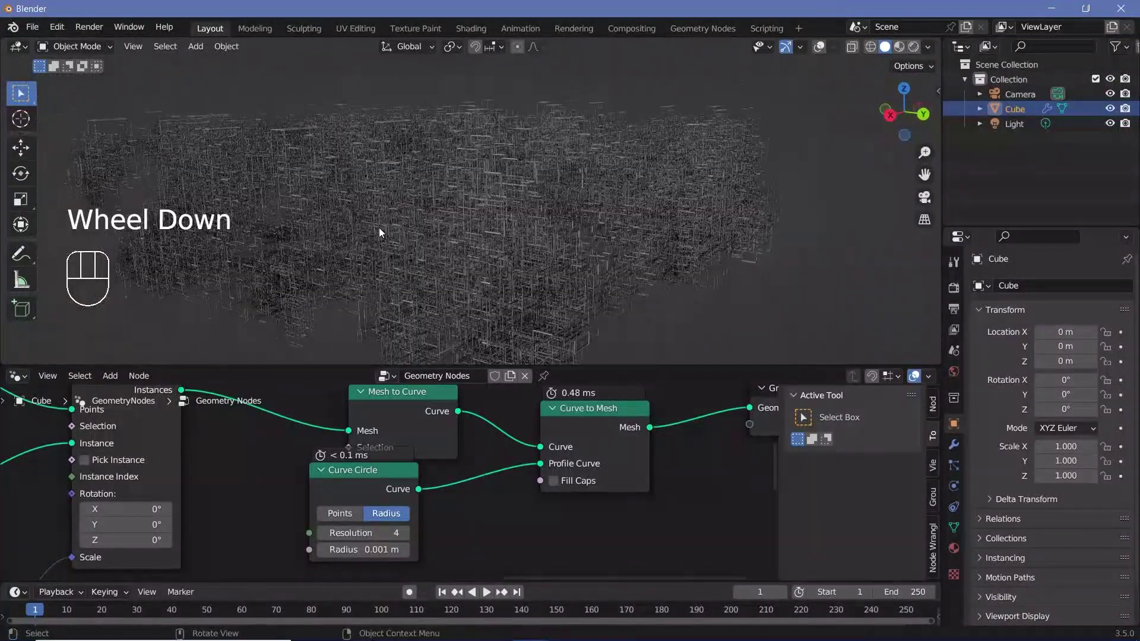
middle_click(350, 211)
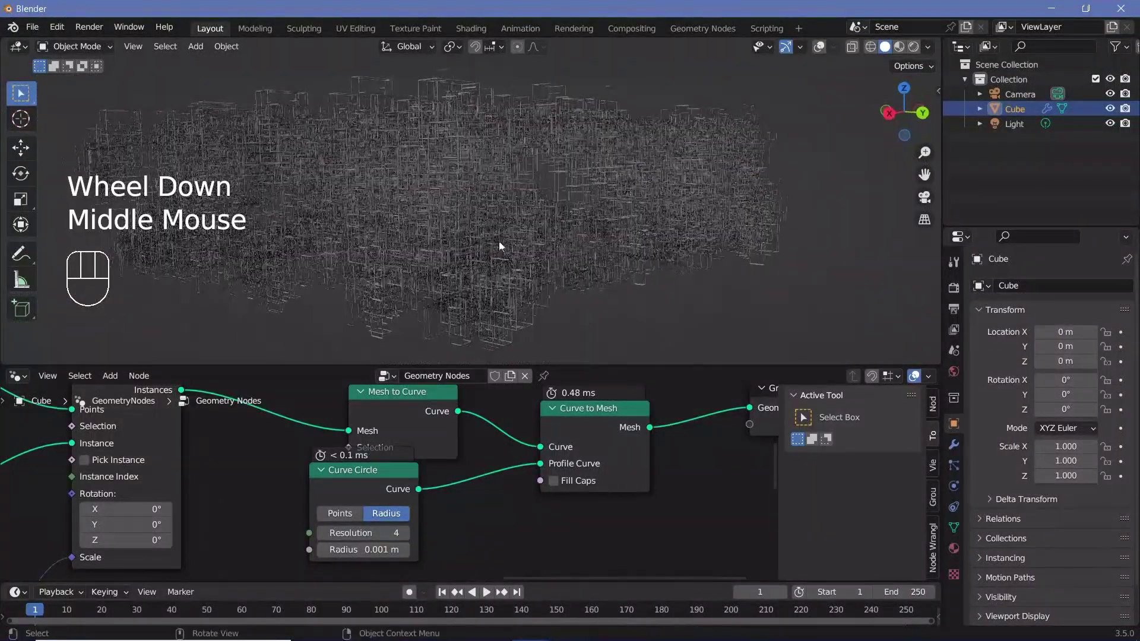
drag(424, 232, 471, 248)
drag(480, 246, 471, 219)
scroll(down, 3)
middle_click(484, 255)
middle_click(431, 267)
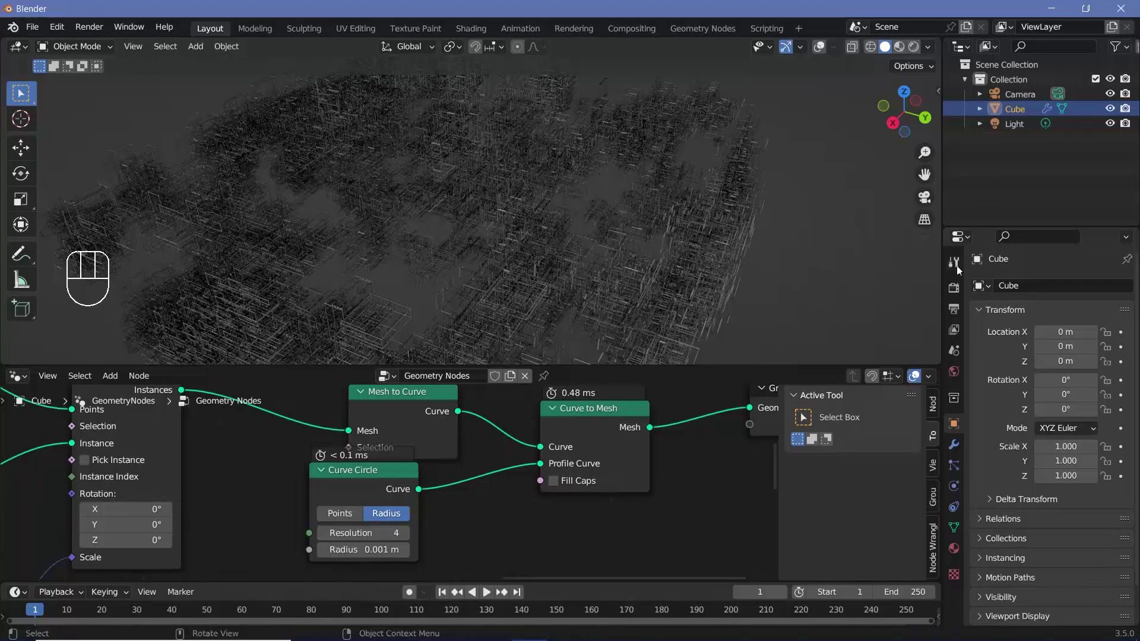
Step: Add a point light, delete the original light, and preview the scene in Rendered shading
key(shift+a)
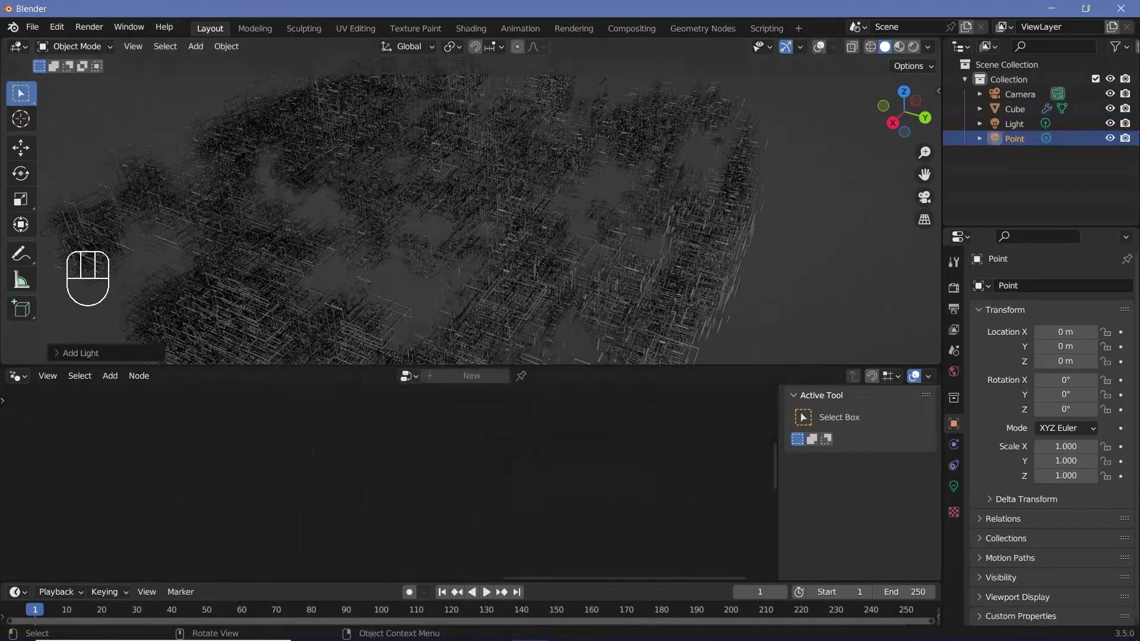
click(1016, 124)
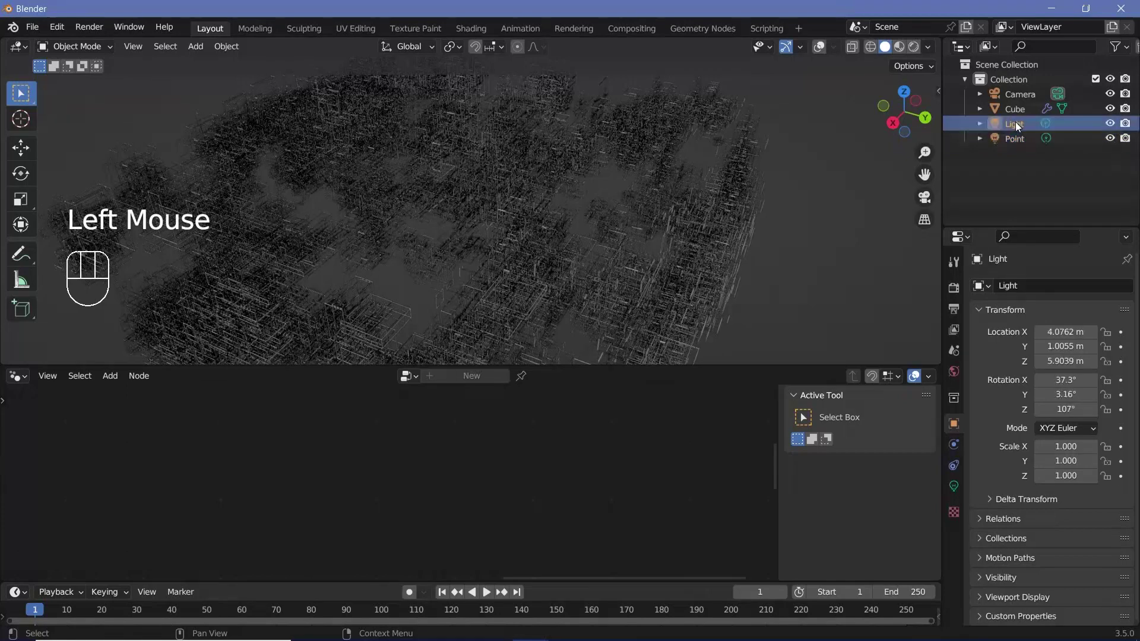
key(Delete)
click(1020, 131)
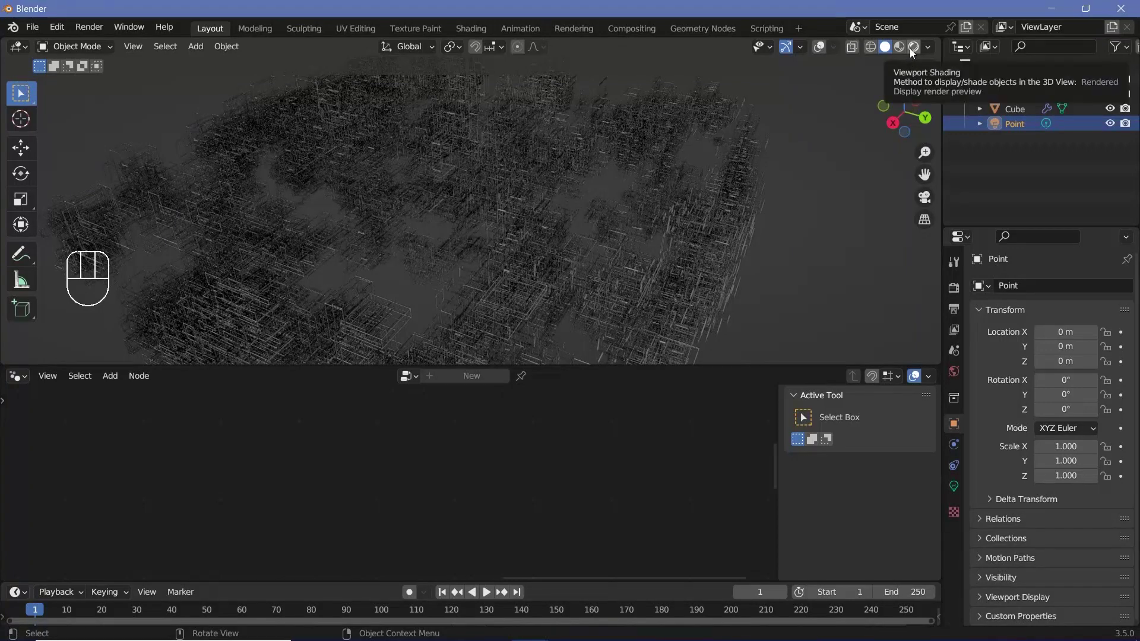
click(913, 52)
click(952, 286)
drag(996, 415, 995, 463)
click(994, 472)
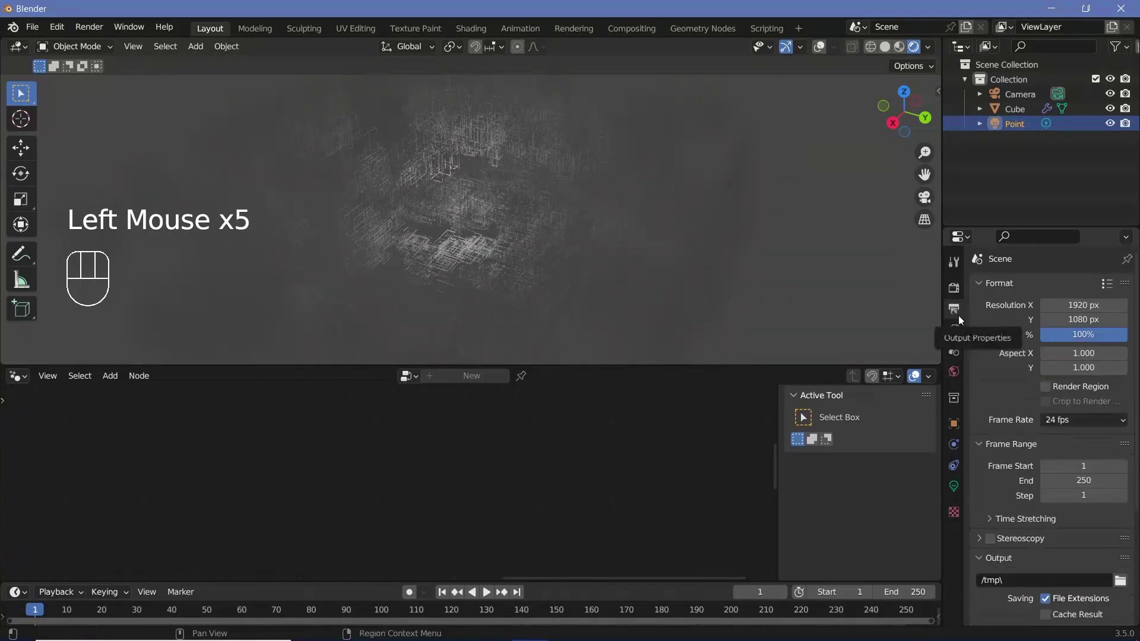
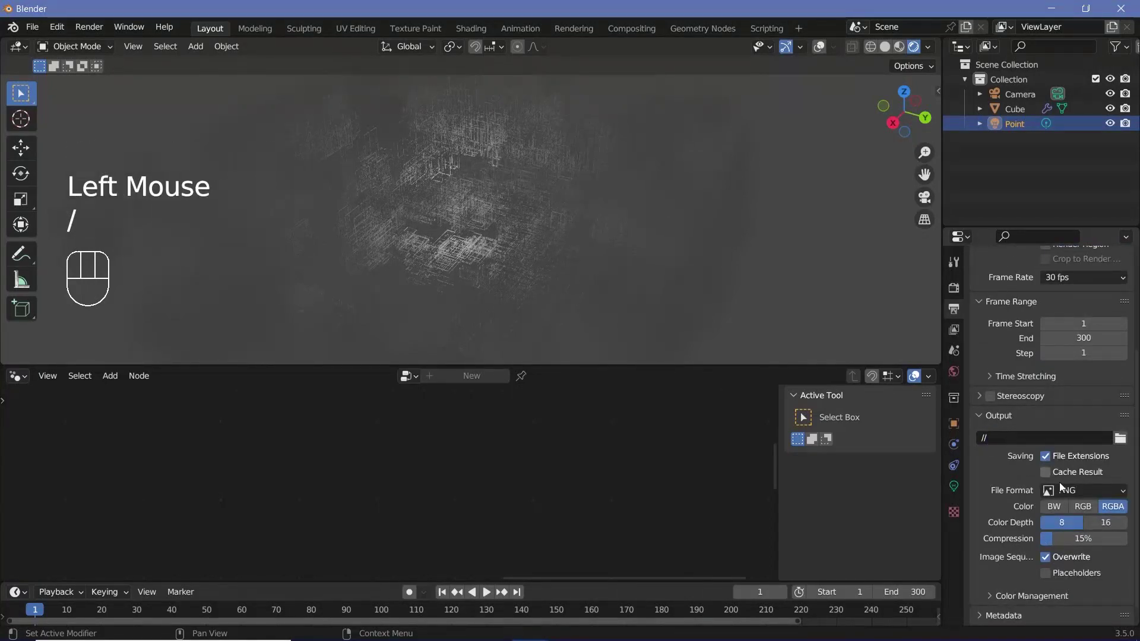
Step: Set output to FFmpeg video, MPEG-4 perceptually lossless, 30 fps with end frame 300
click(1063, 486)
drag(1063, 490, 1017, 534)
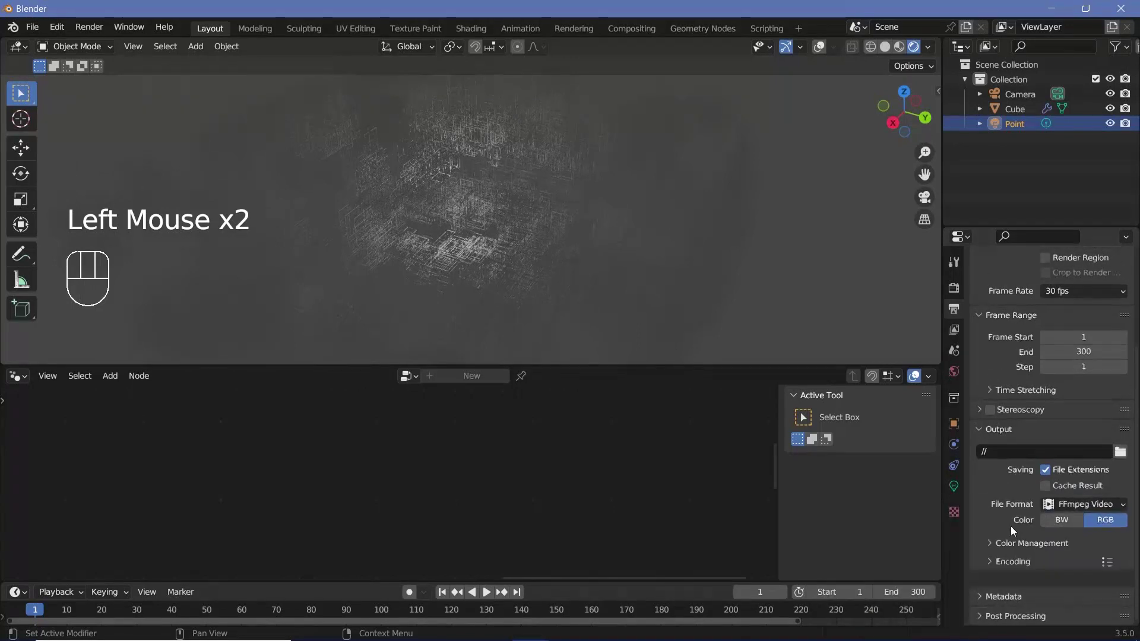
scroll(down, 3)
click(1013, 550)
drag(1067, 463, 1047, 478)
drag(1058, 538, 1054, 494)
middle_click(929, 497)
click(1013, 181)
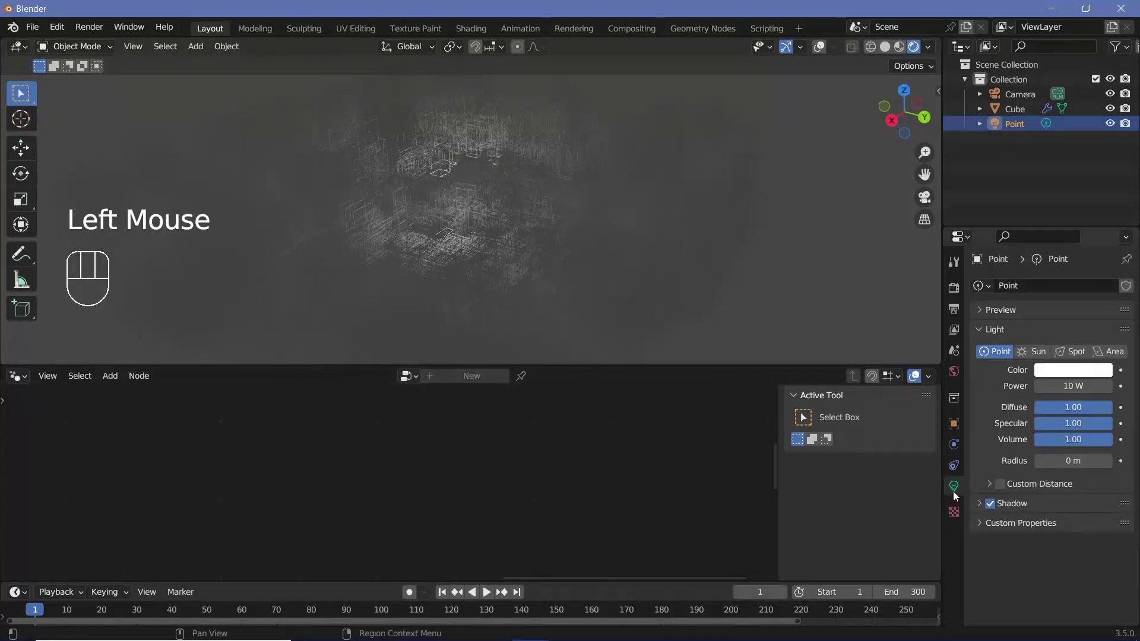
Step: Change the point light's colour from white to saturated red
click(1054, 374)
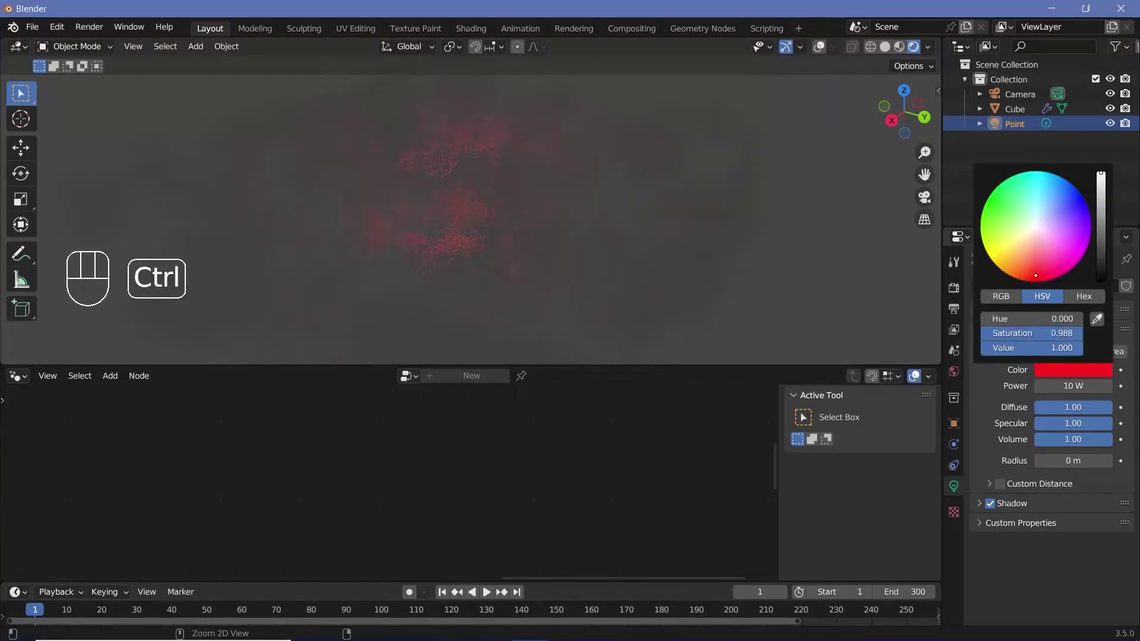
Step: Duplicate the red light as Point.001, set it white with 49.6 W power and 3.32 m radius
key(shift+d)
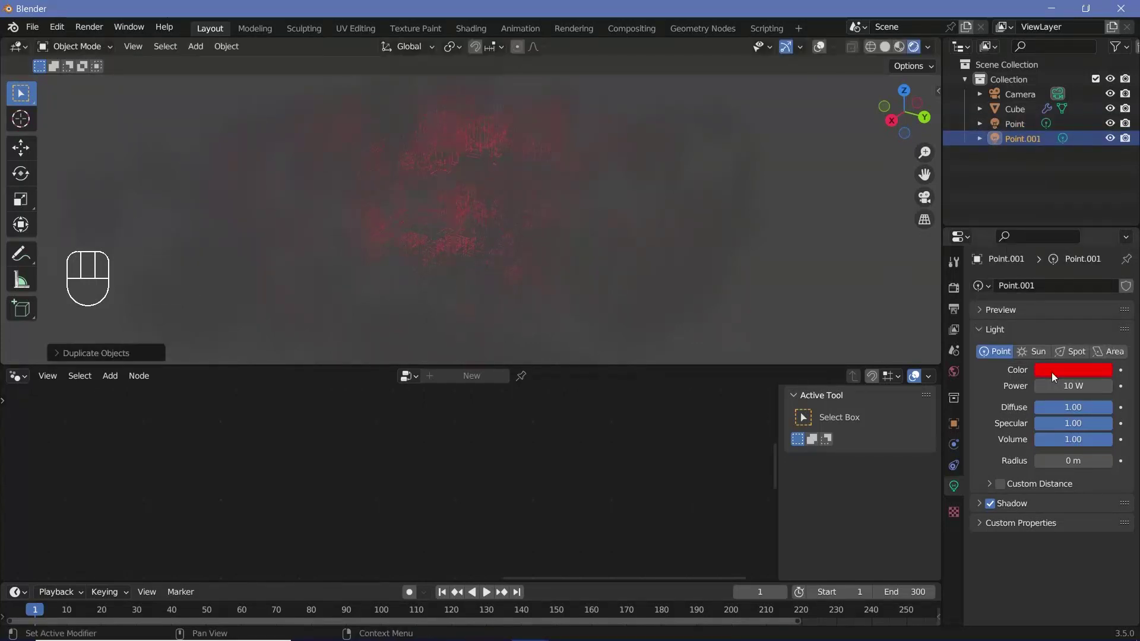
click(1052, 349)
drag(1068, 374, 1070, 330)
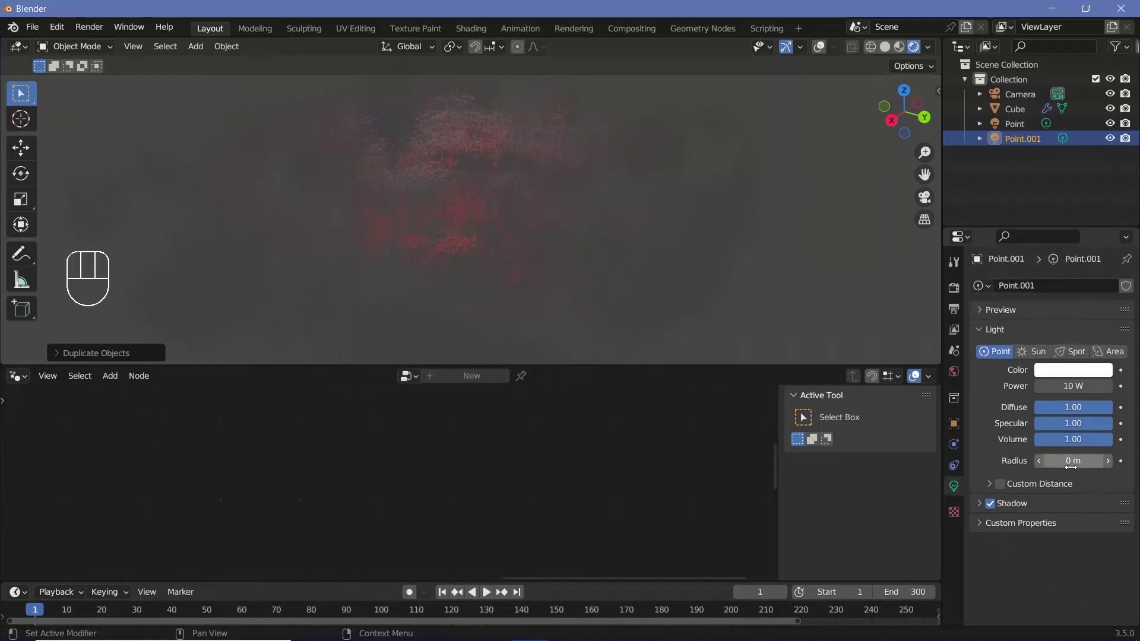
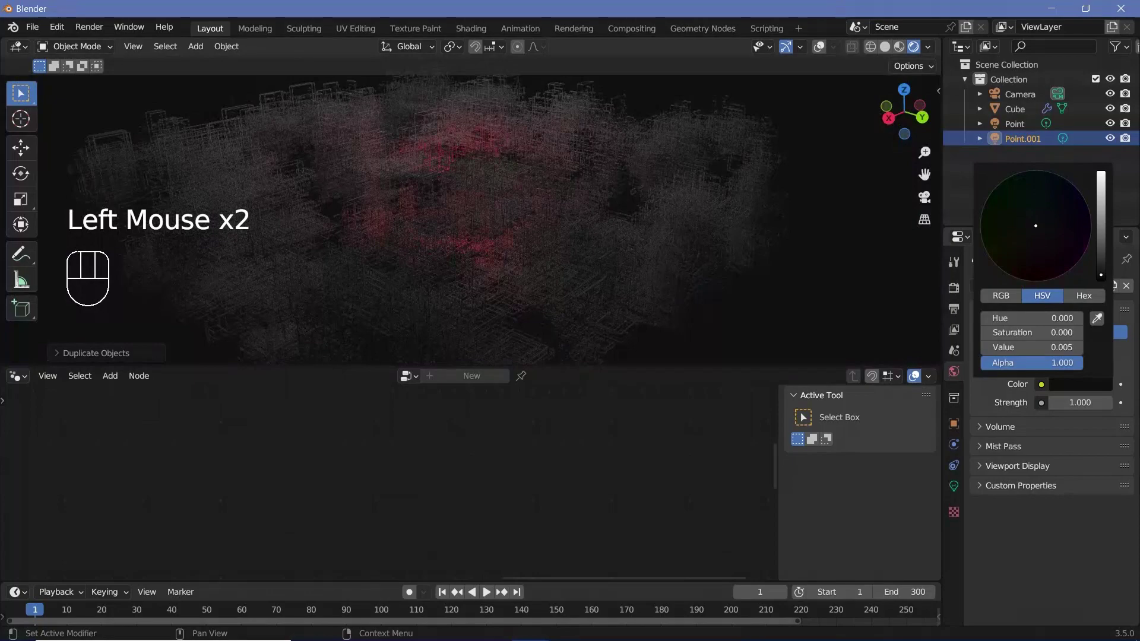
Step: Darken the world background colour to black and select the cube for node editing
drag(535, 168, 505, 197)
scroll(up, 3)
click(484, 175)
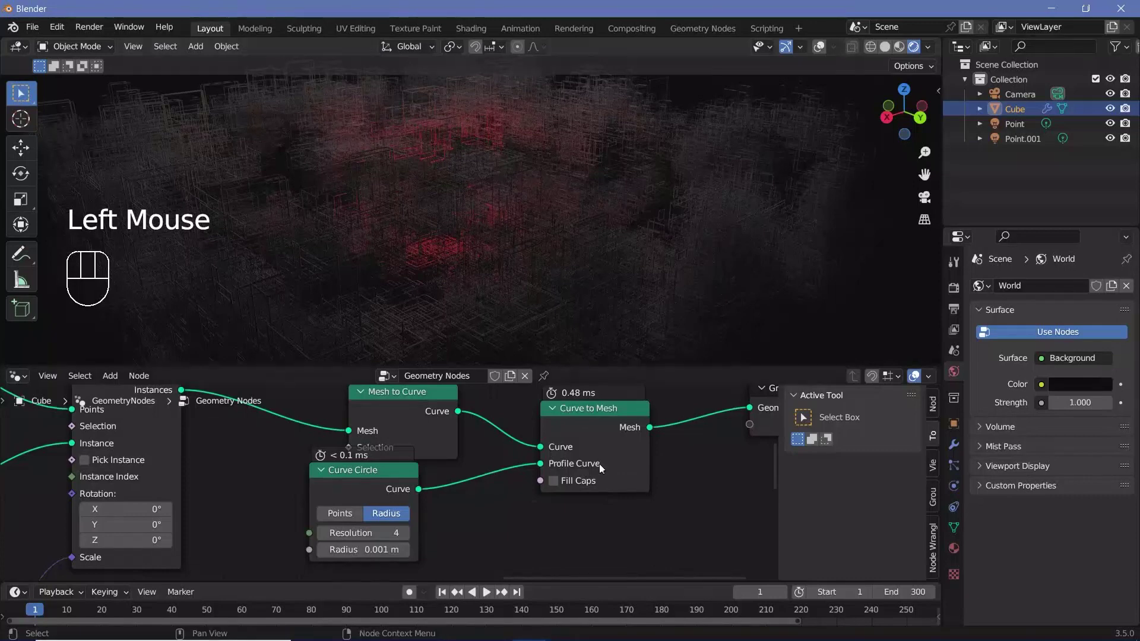
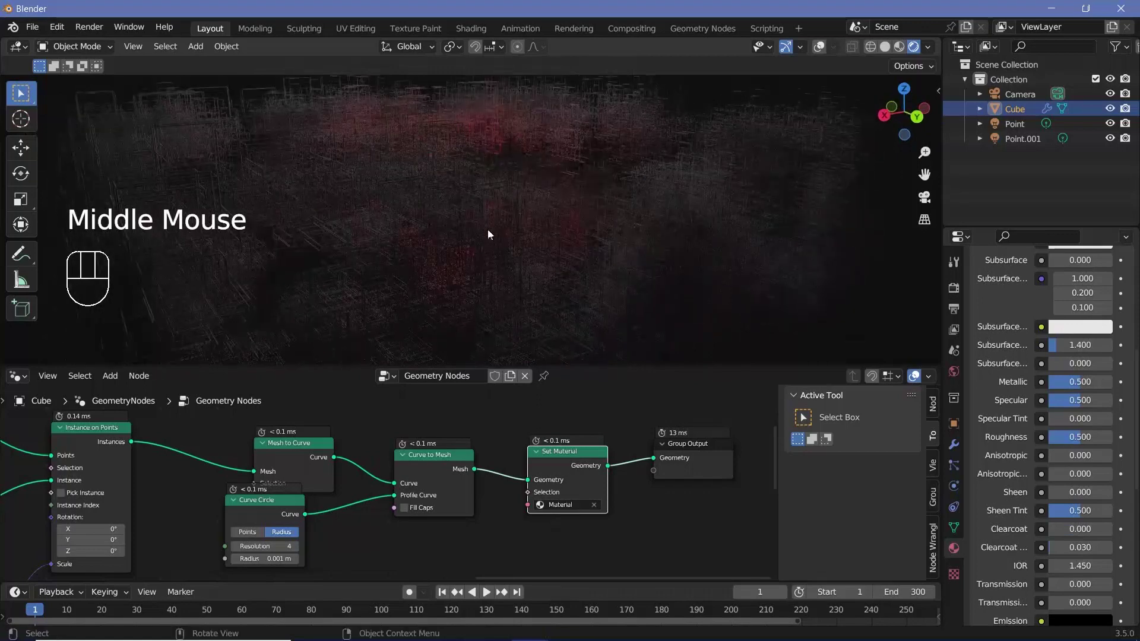
Step: Orbit and zoom around the glowing wireframe structure to inspect it from several angles
scroll(up, 3)
drag(471, 211, 824, 232)
scroll(down, 3)
scroll(down, 3)
drag(542, 229, 559, 272)
drag(556, 256, 530, 265)
scroll(up, 3)
drag(530, 253, 546, 242)
scroll(down, 3)
middle_click(460, 211)
drag(541, 257, 538, 247)
drag(550, 244, 529, 229)
middle_click(507, 218)
middle_click(493, 216)
middle_click(500, 219)
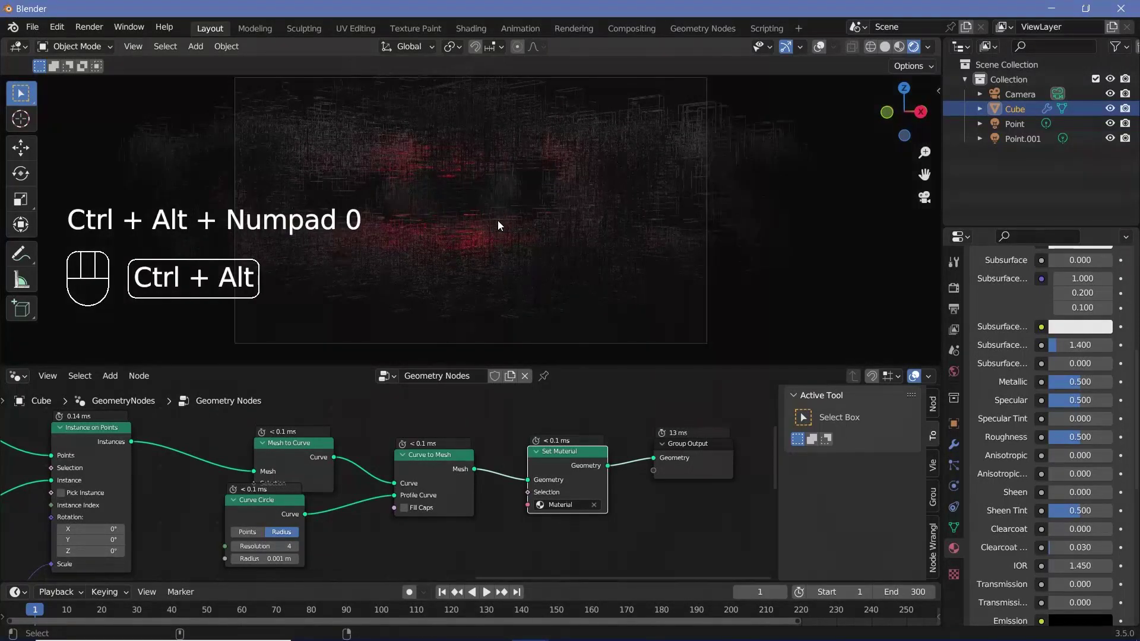
Step: Give the scene camera full-opacity passepartout, an 18 mm focal length, and move it to frame the structure
click(744, 274)
click(711, 312)
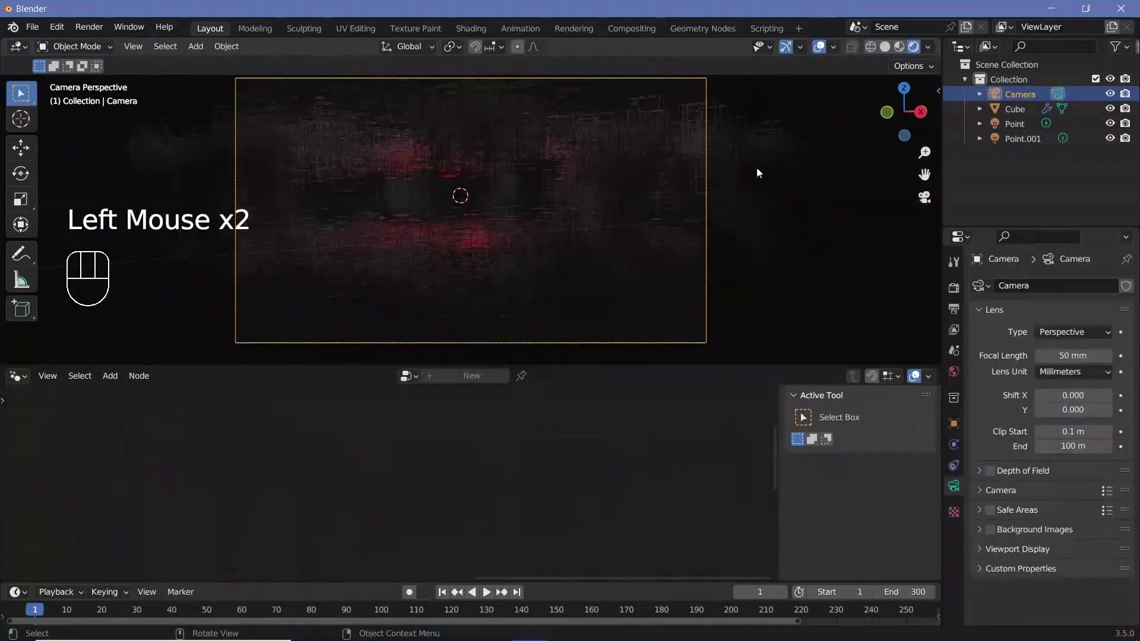
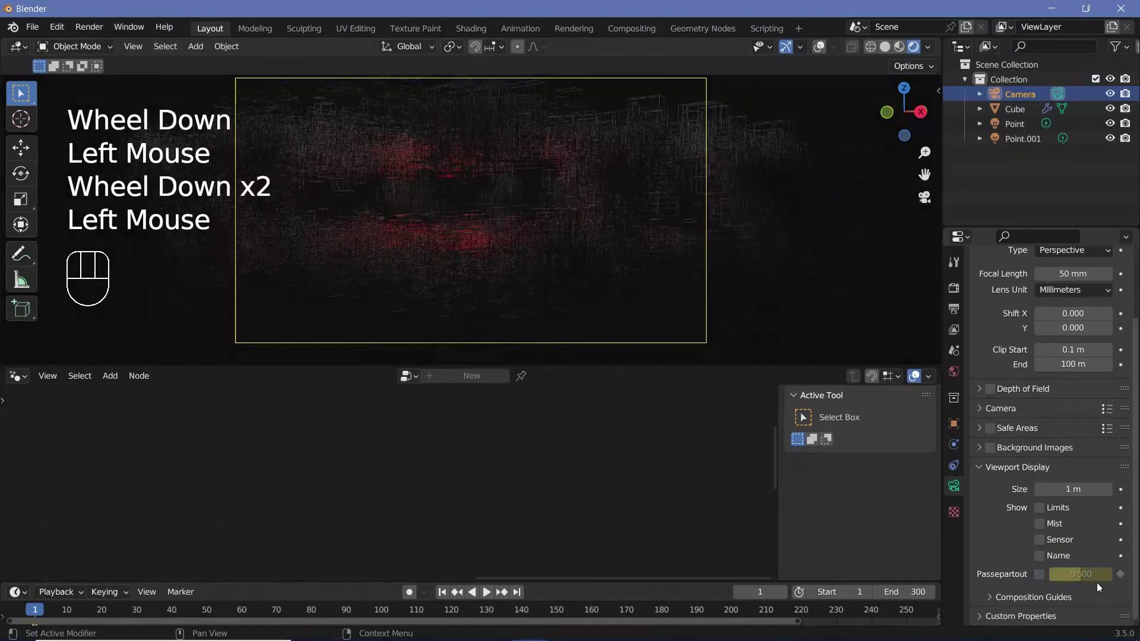
drag(1060, 580, 686, 295)
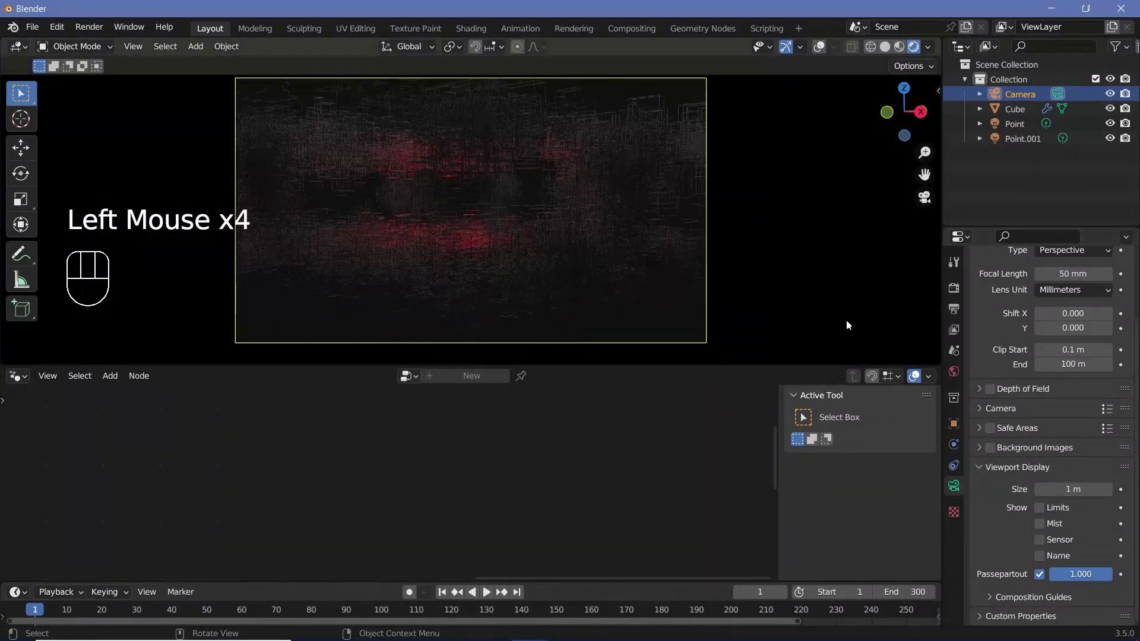
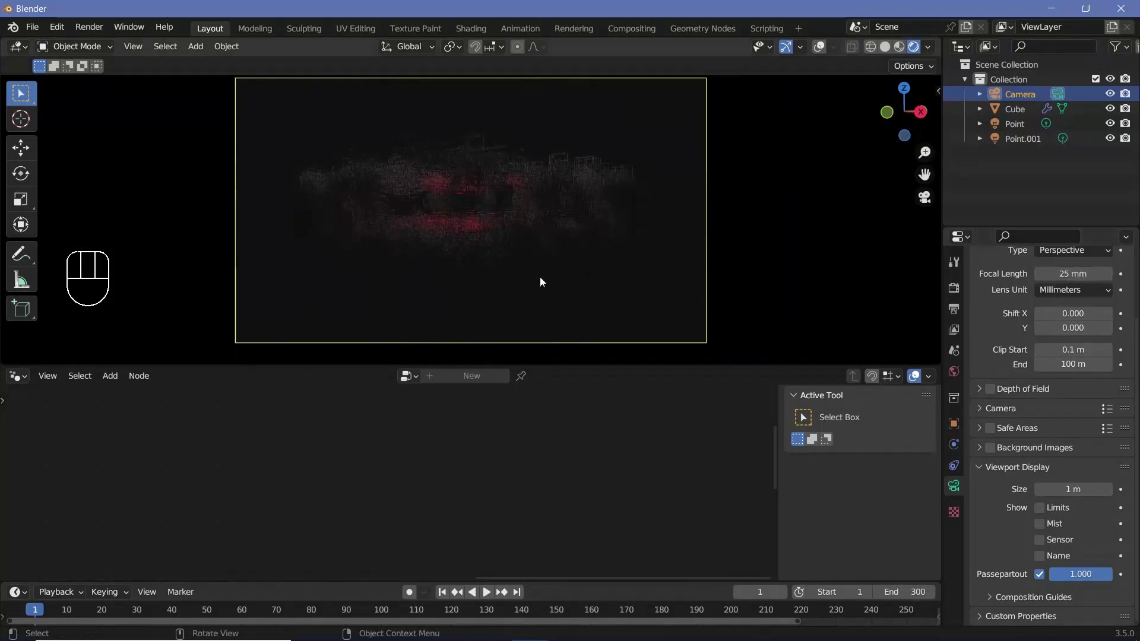
drag(398, 51, 524, 280)
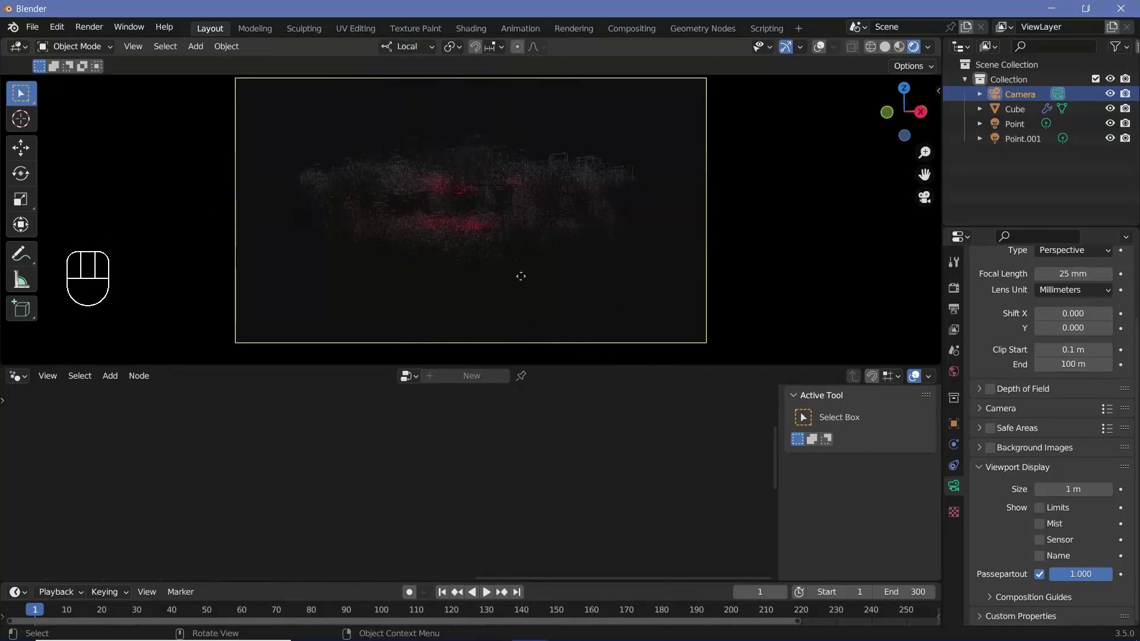
key(g)
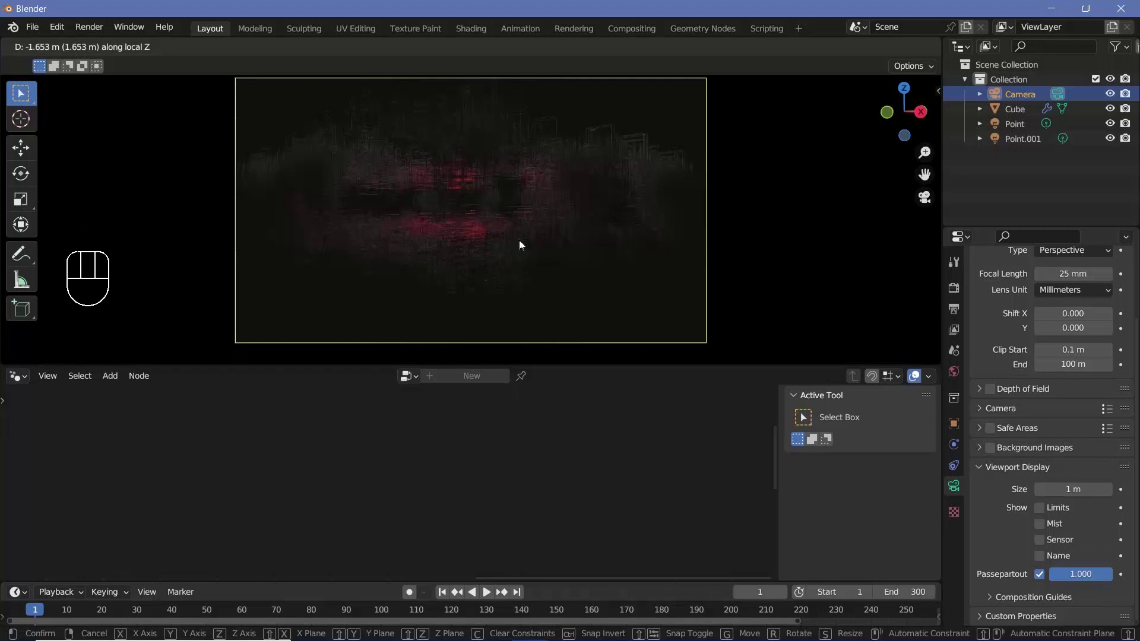
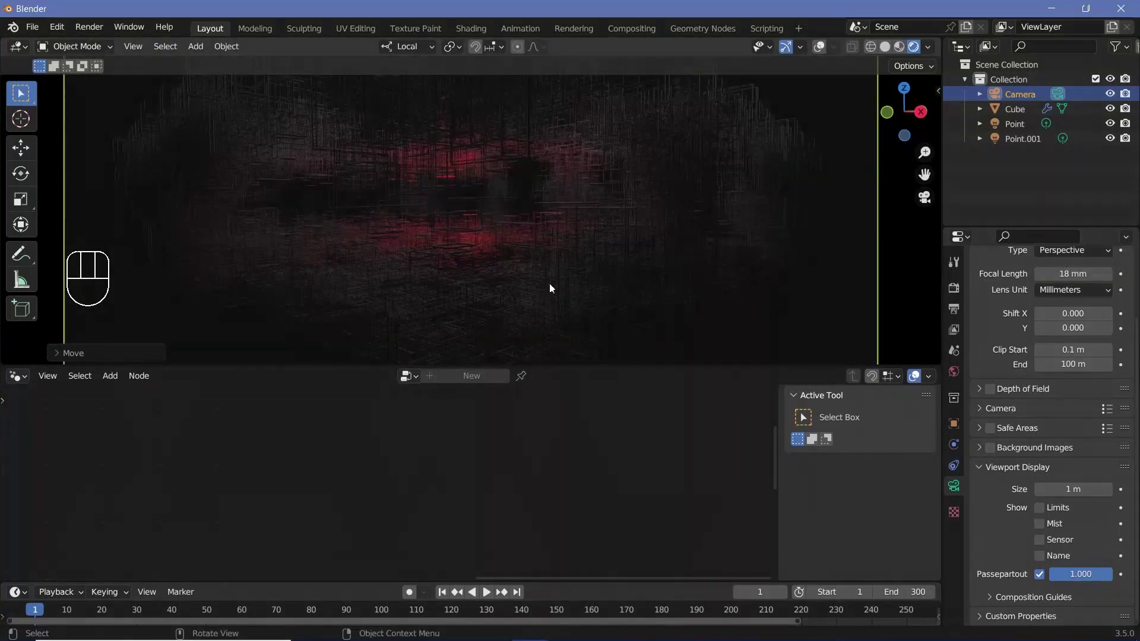
Step: Switch the editor to the world's shader settings for the volume setup
click(961, 380)
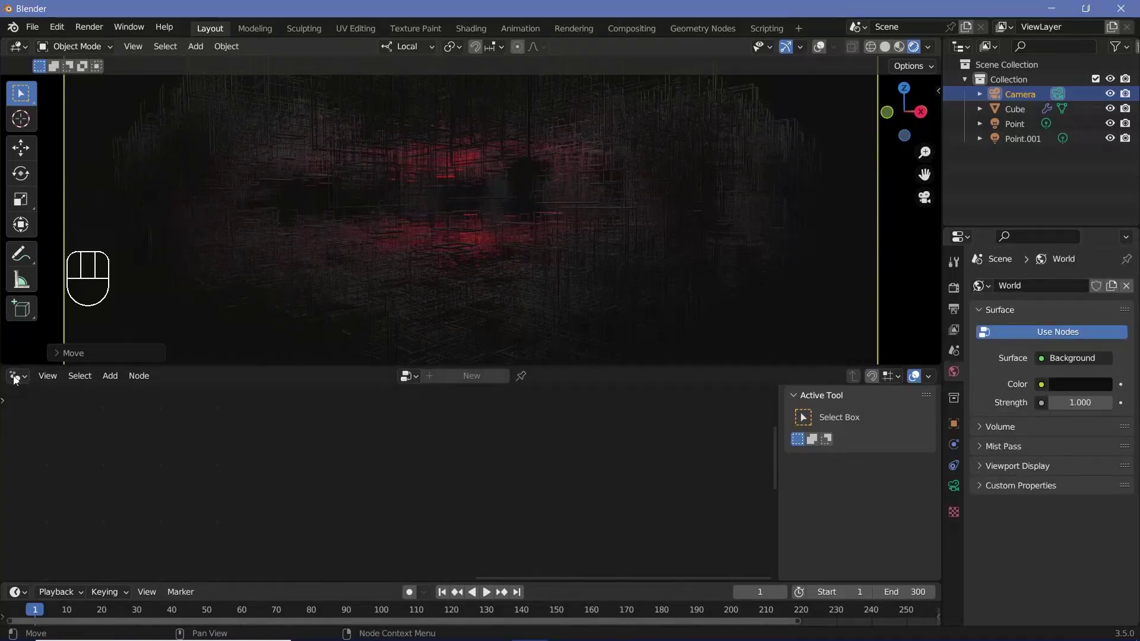
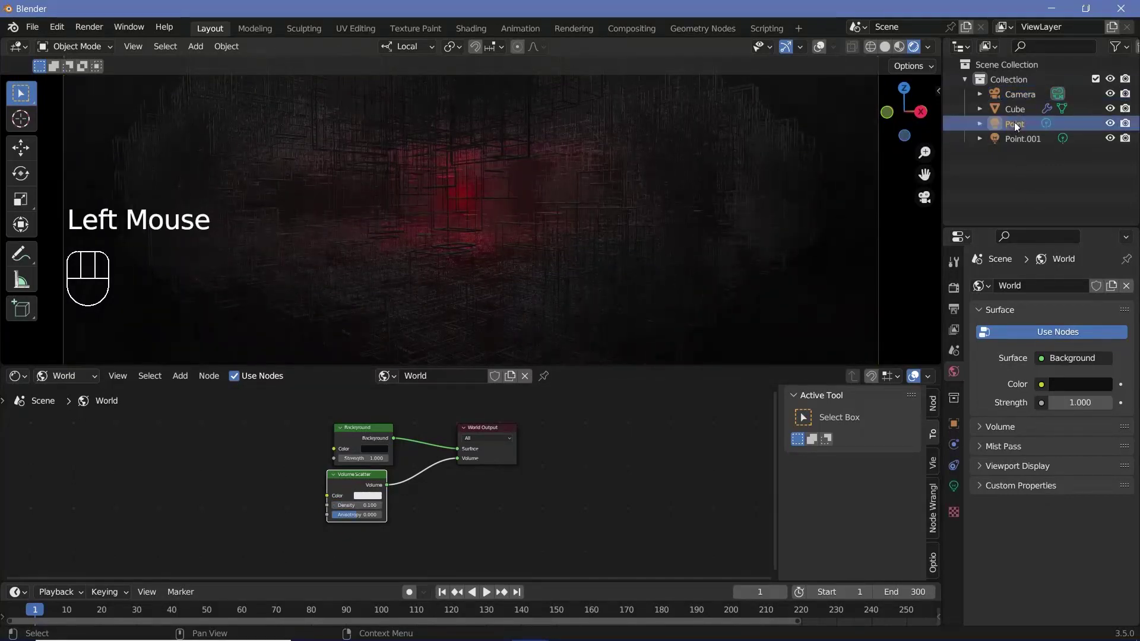
click(953, 496)
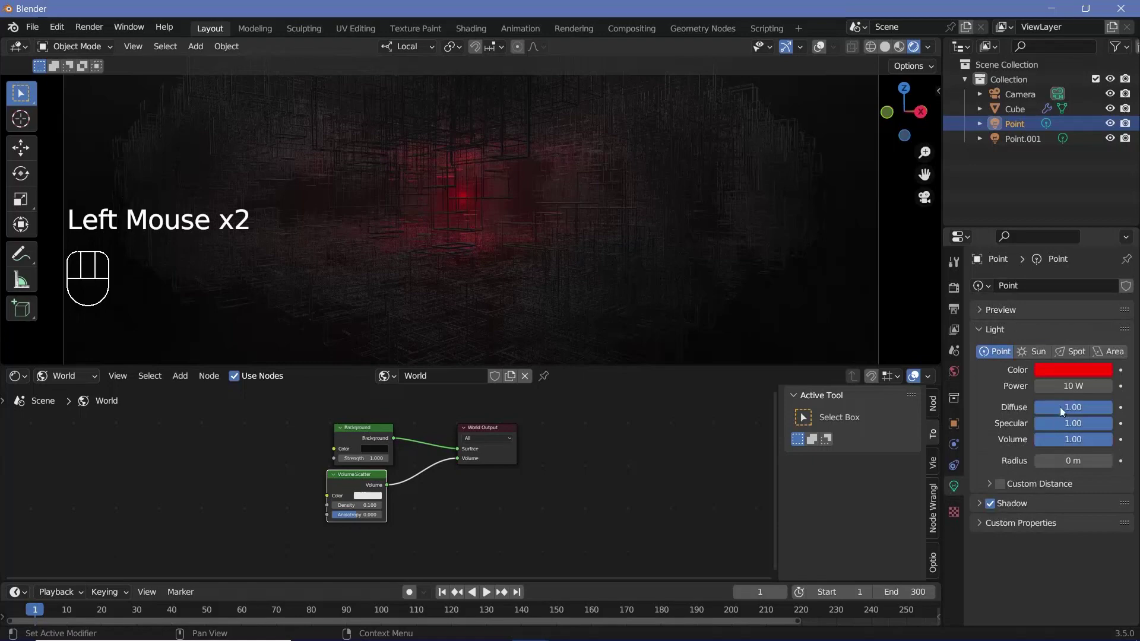
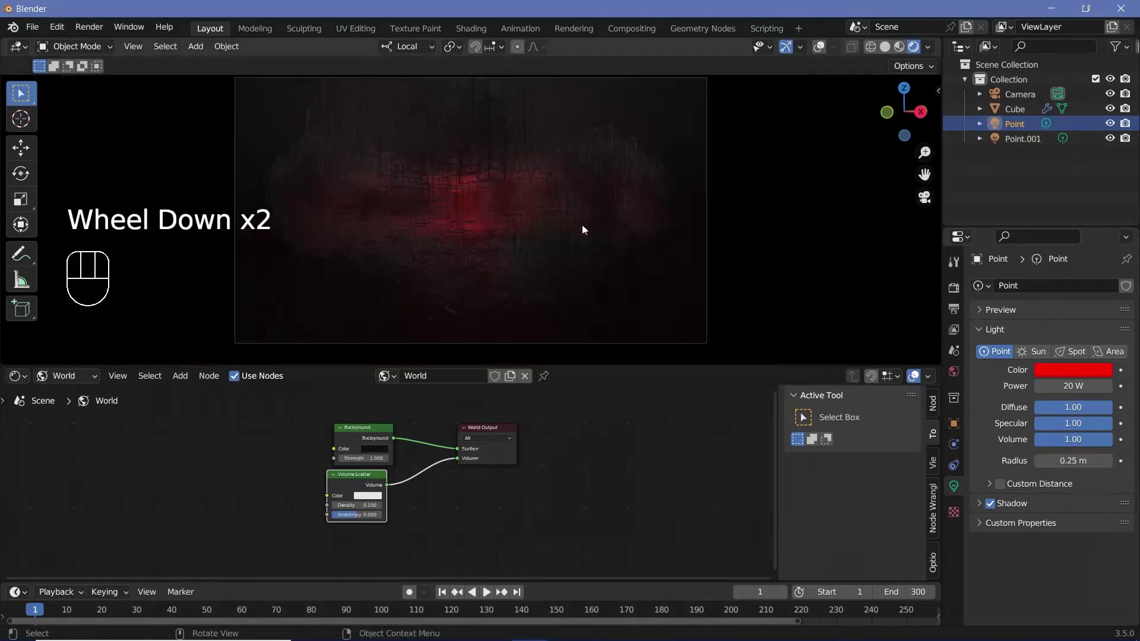
scroll(up, 3)
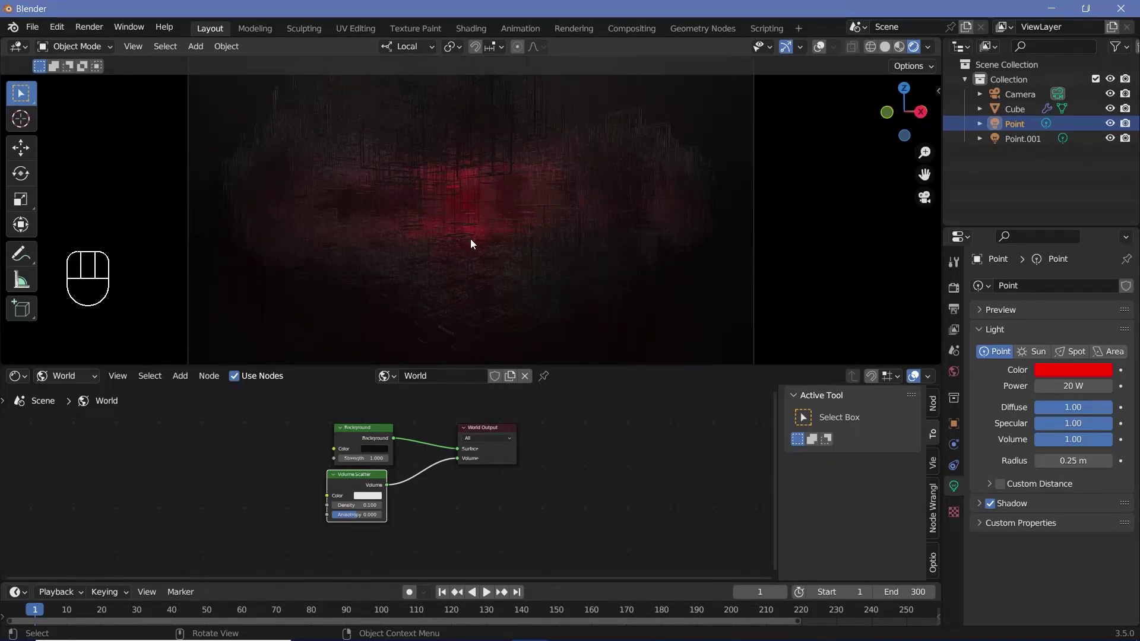
key(KP_0)
scroll(down, 3)
drag(467, 209, 468, 248)
scroll(up, 3)
scroll(down, 3)
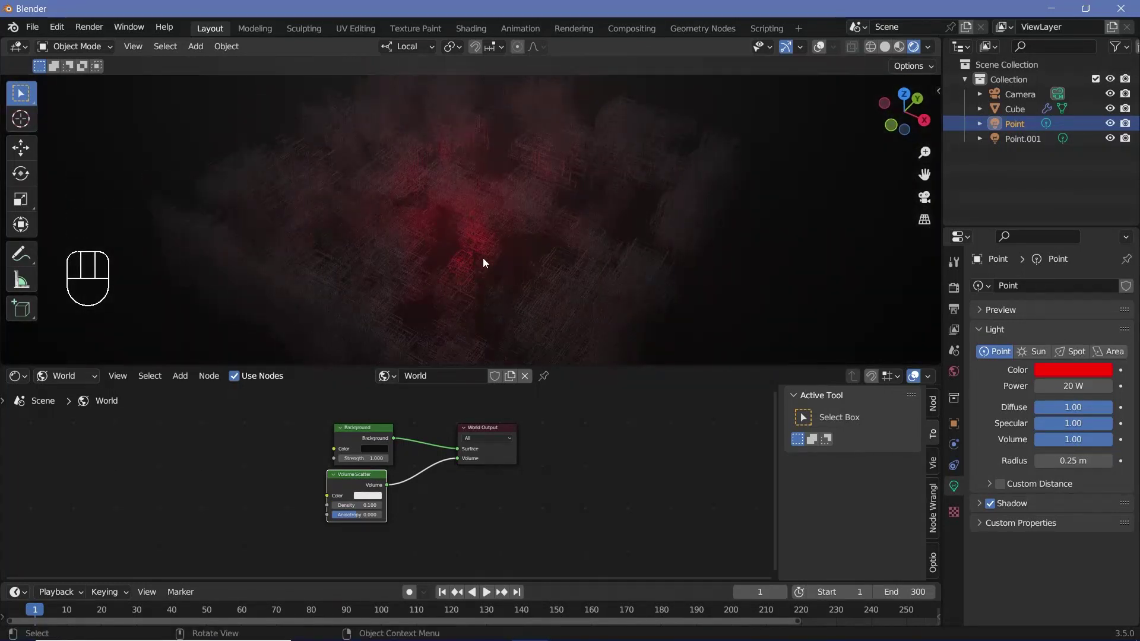
Step: Add a second camera, Camera.001, and select it in the Outliner
key(shift+a)
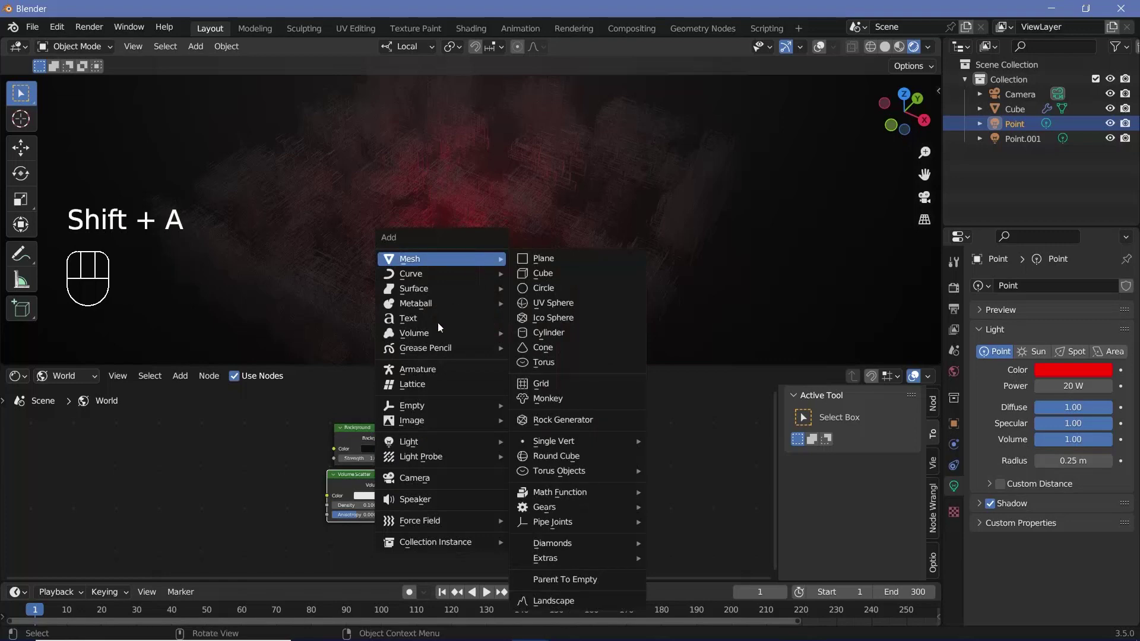
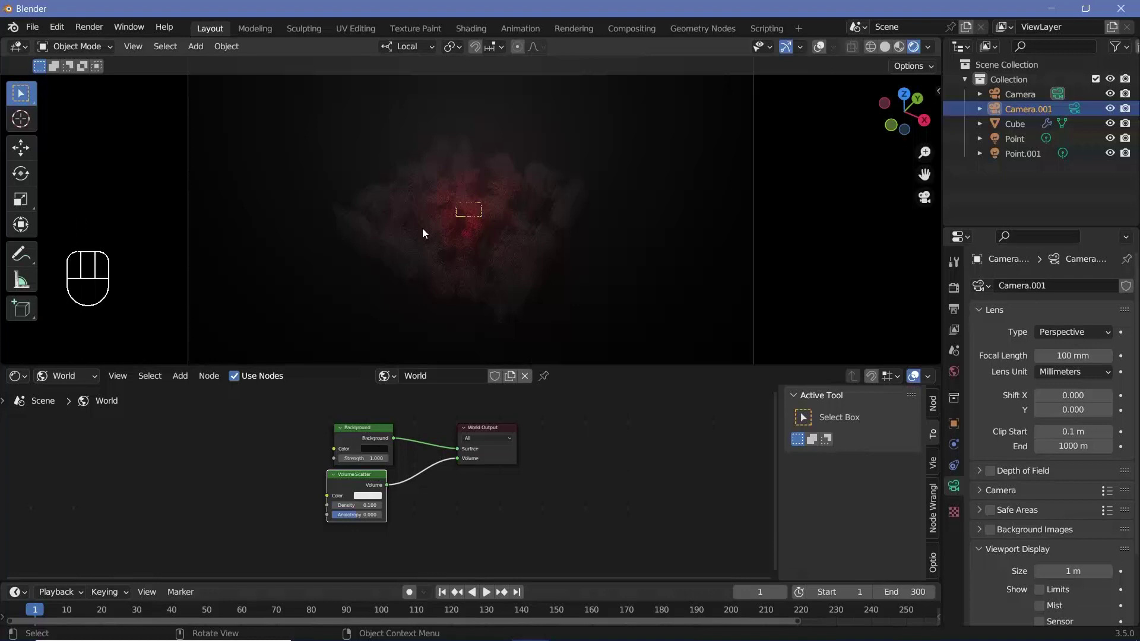
key(ctrl+z)
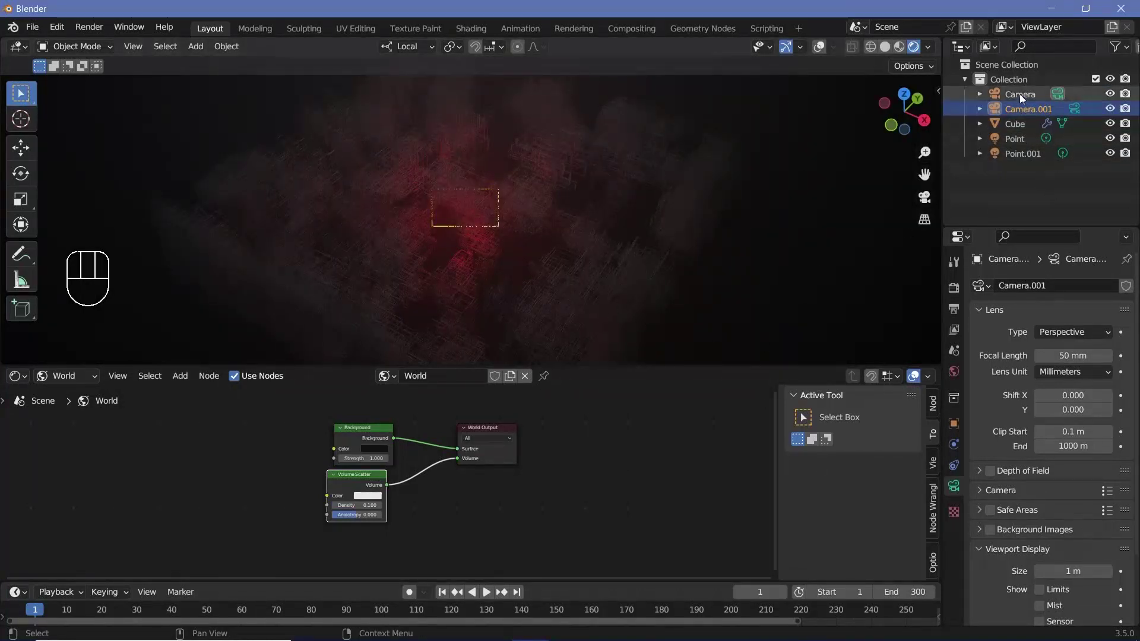
click(1023, 98)
click(1024, 112)
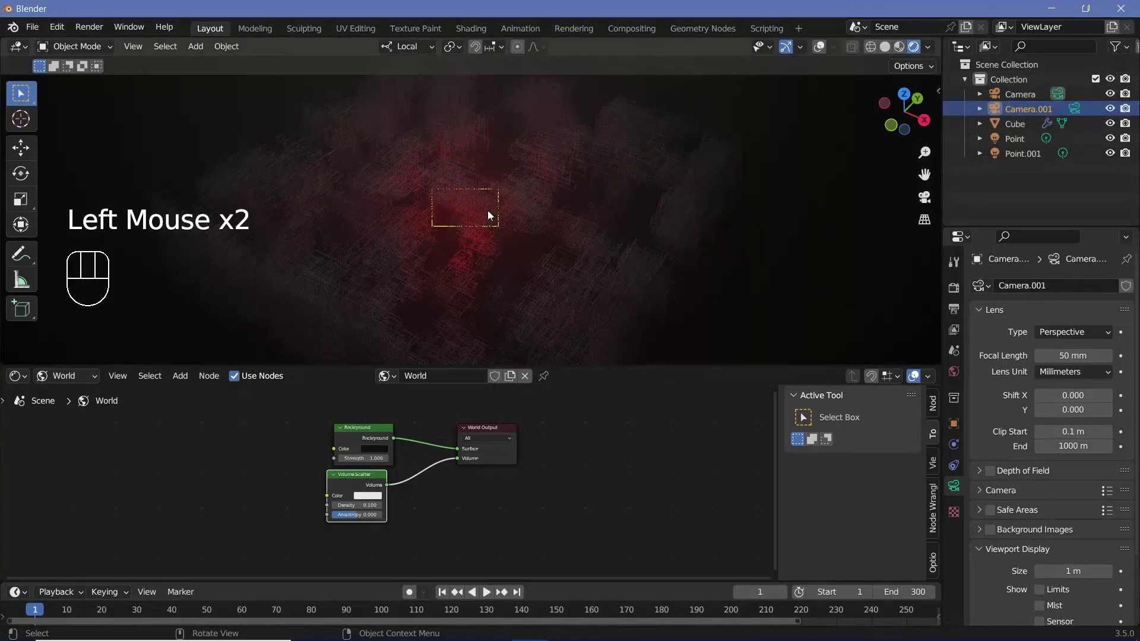
Step: Move Camera.001 into the wireframe structure with a 100 mm lens view
drag(132, 51, 364, 213)
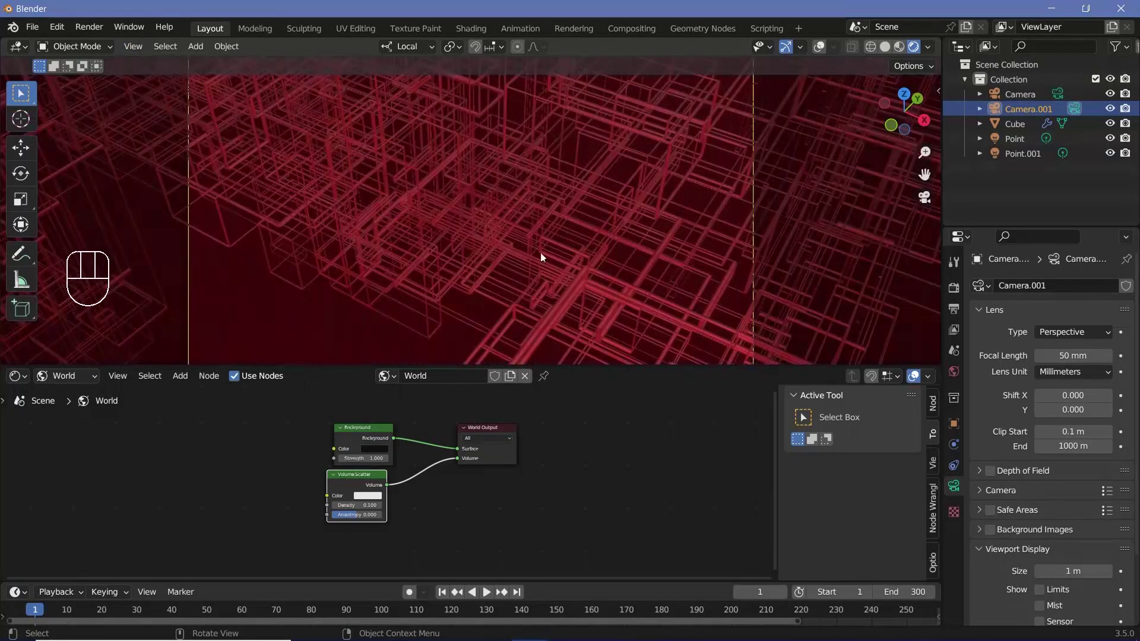
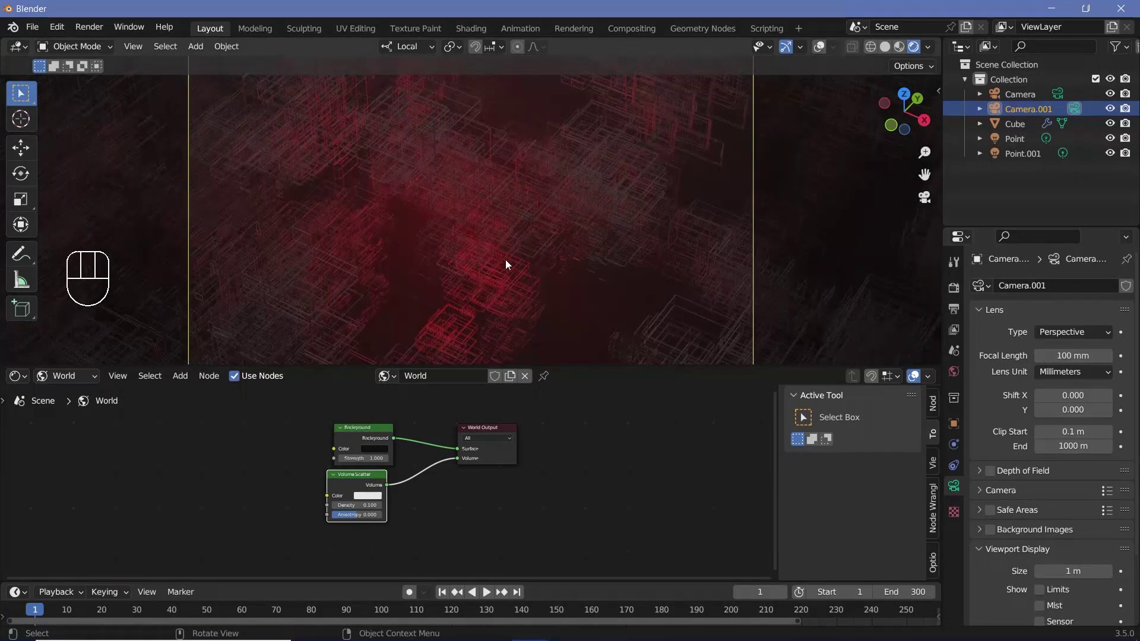
key(g)
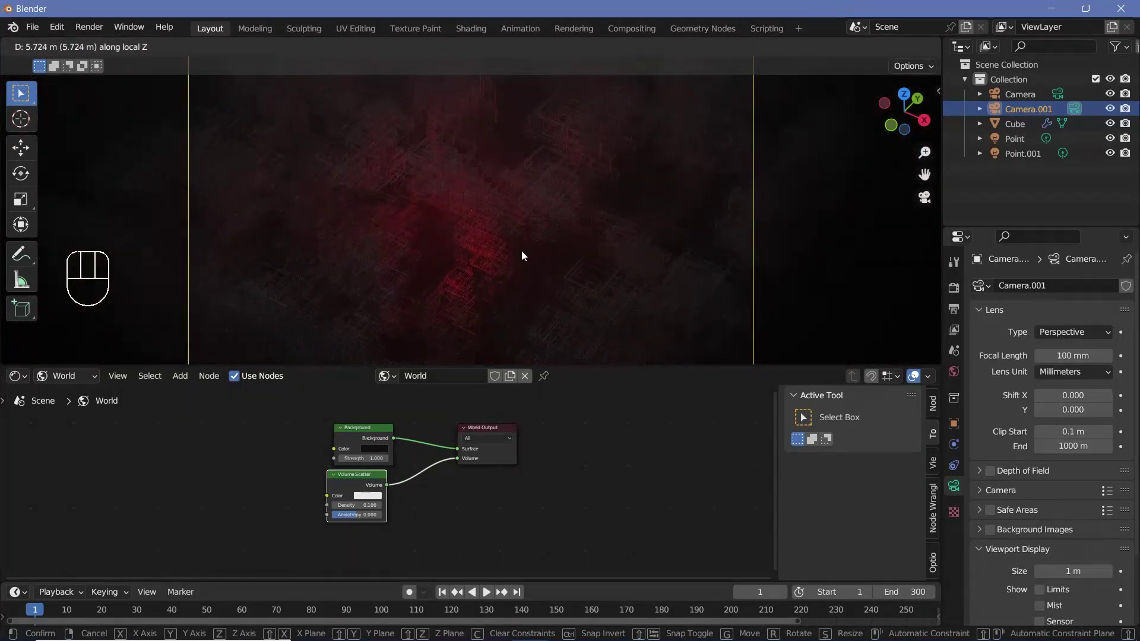
scroll(down, 3)
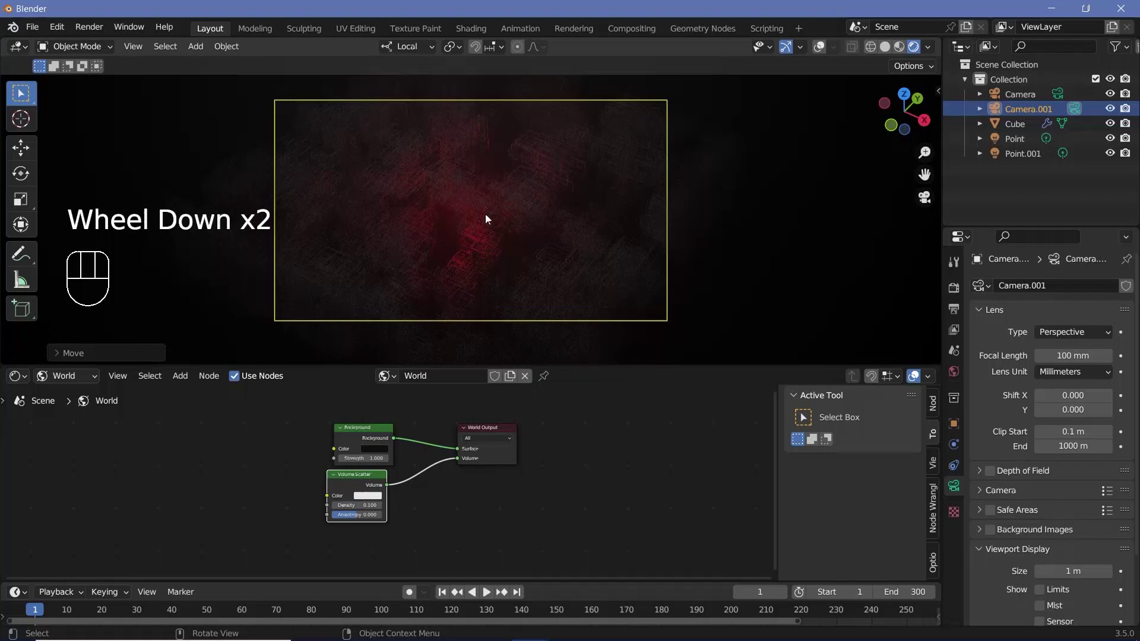
scroll(up, 3)
scroll(down, 3)
Step: Add a plain-axes Empty at the origin, scale it, and select Camera.001 with the Empty
key(shift+a)
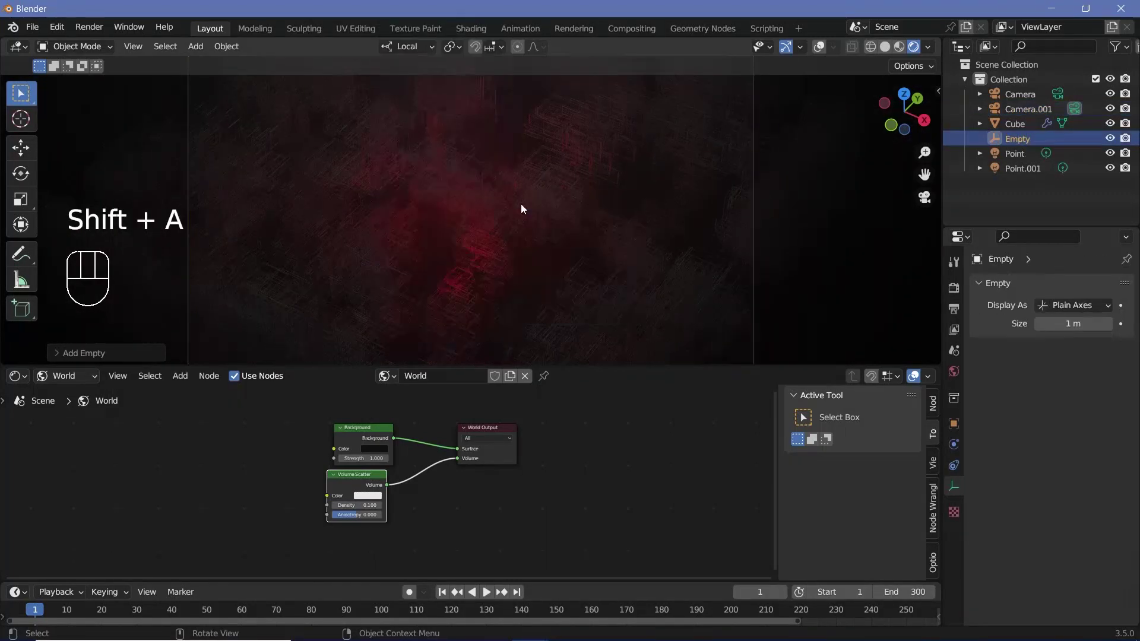
click(517, 207)
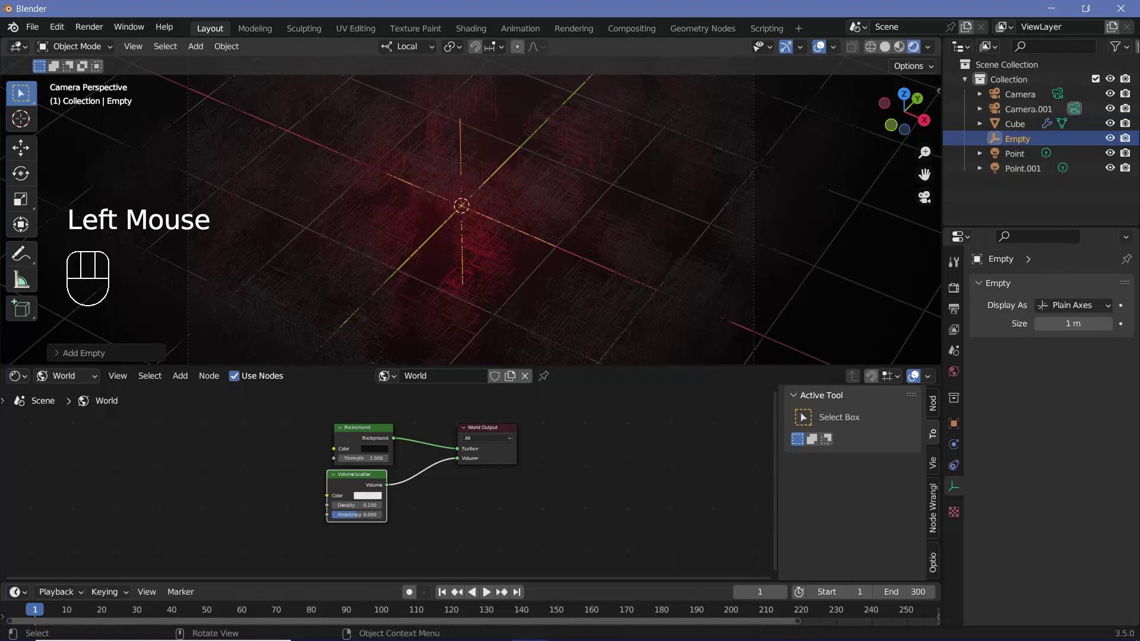
key(s)
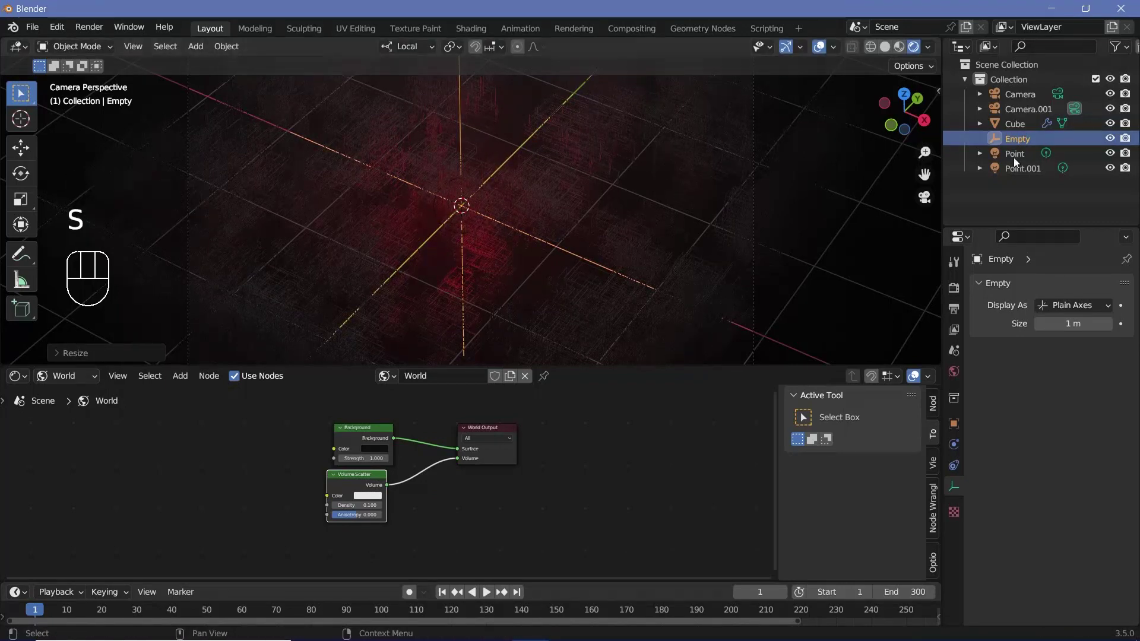
click(1029, 117)
click(1019, 143)
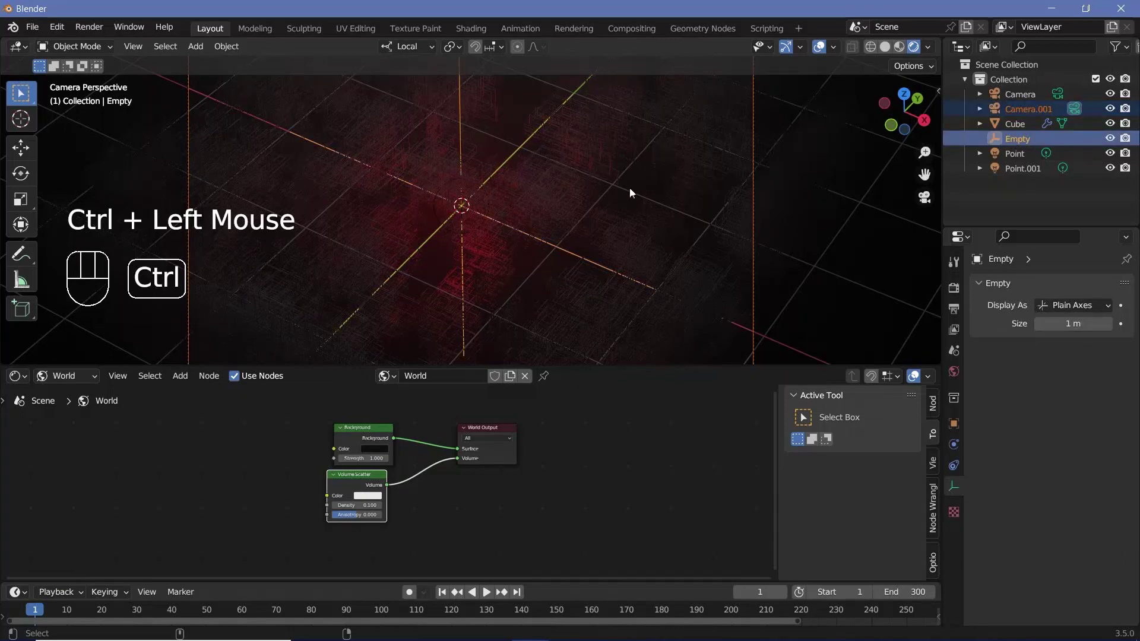
Step: Parent Camera.001 to the Empty, select the Empty alone and go to frame 0
key(shift+p)
key(shift+p)
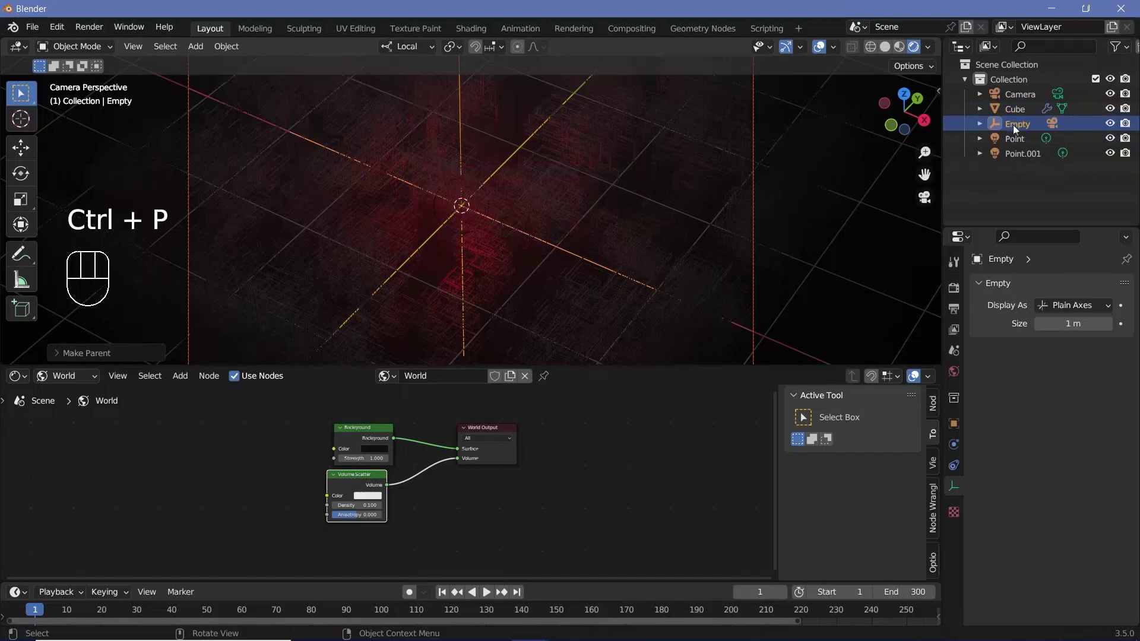
click(1018, 127)
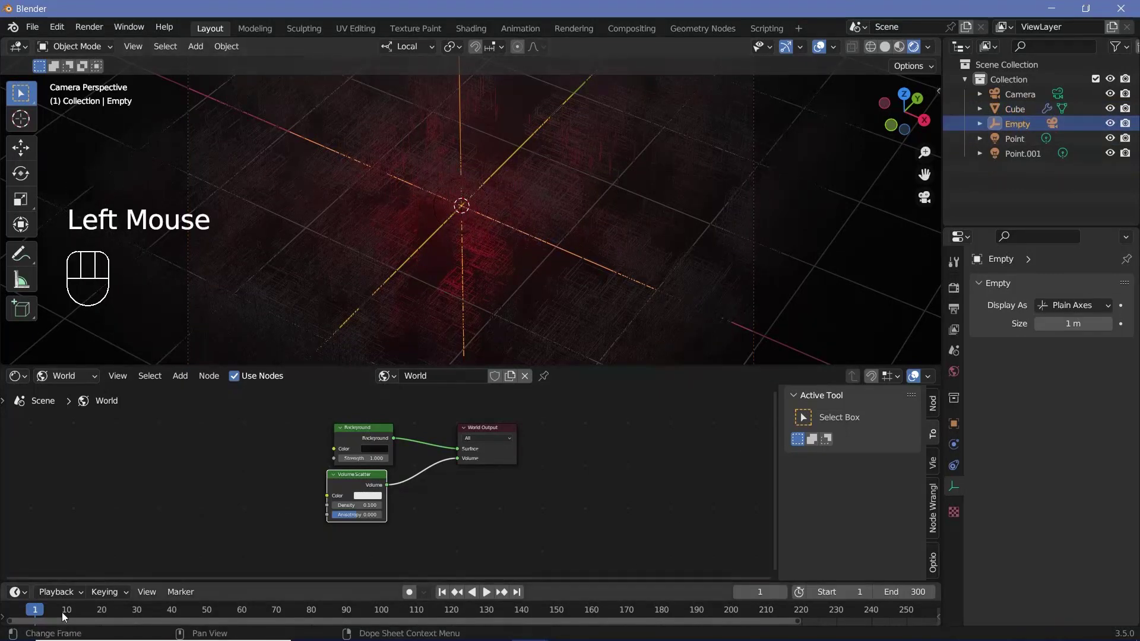
key(Left)
Step: Keyframe the Empty's rotation at frame 0, then rotate it 360° and keyframe at frame 300
click(511, 270)
key(i)
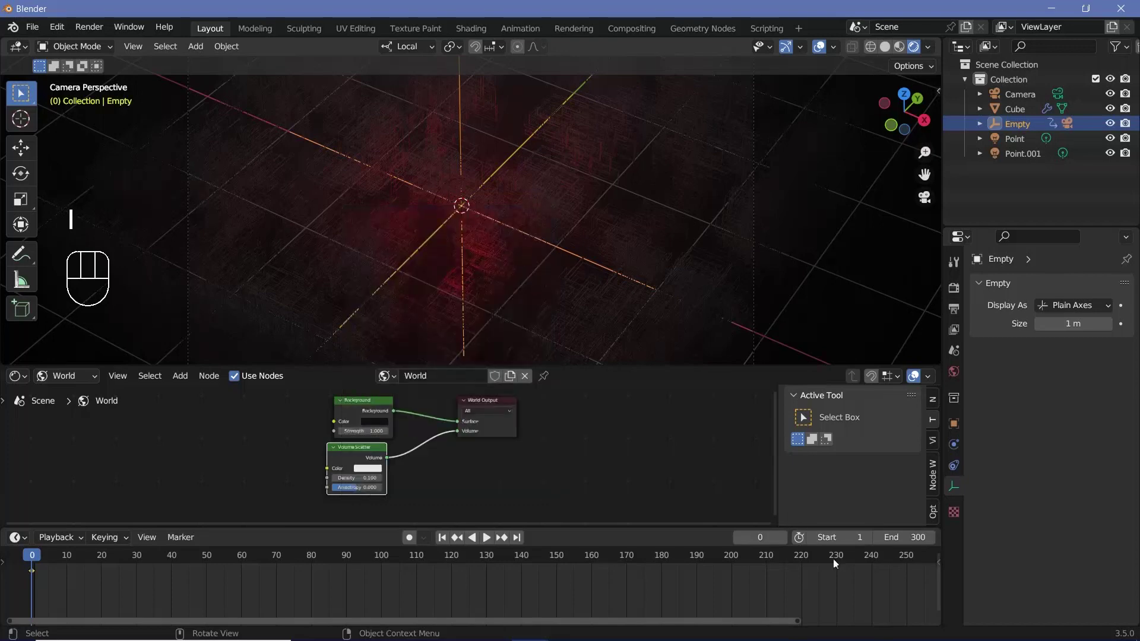
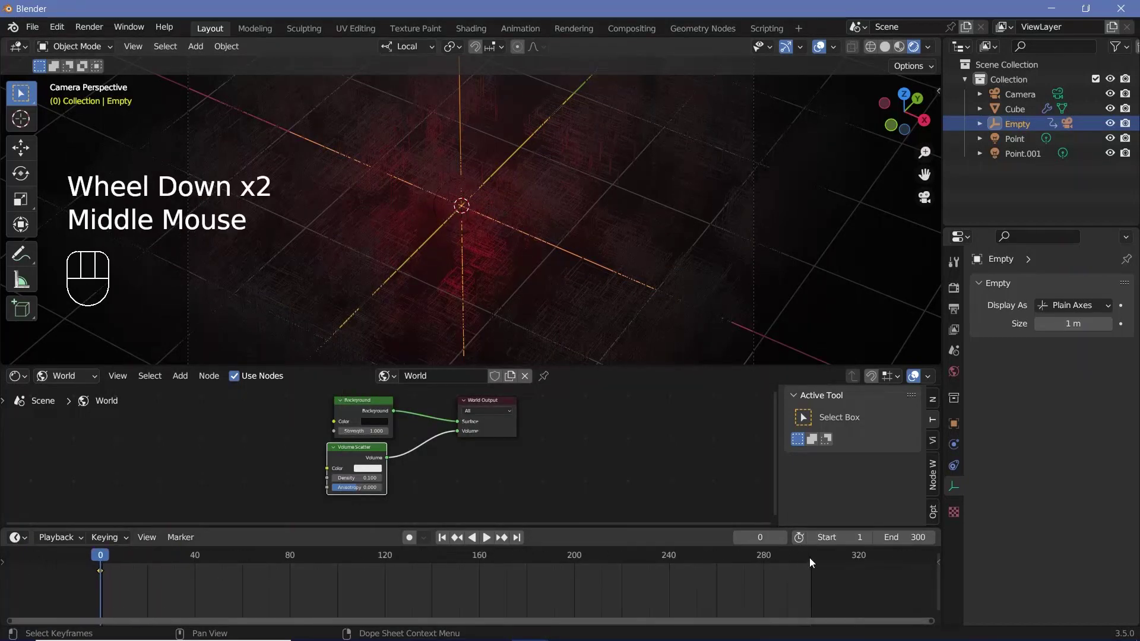
click(824, 575)
key(Right)
key(r)
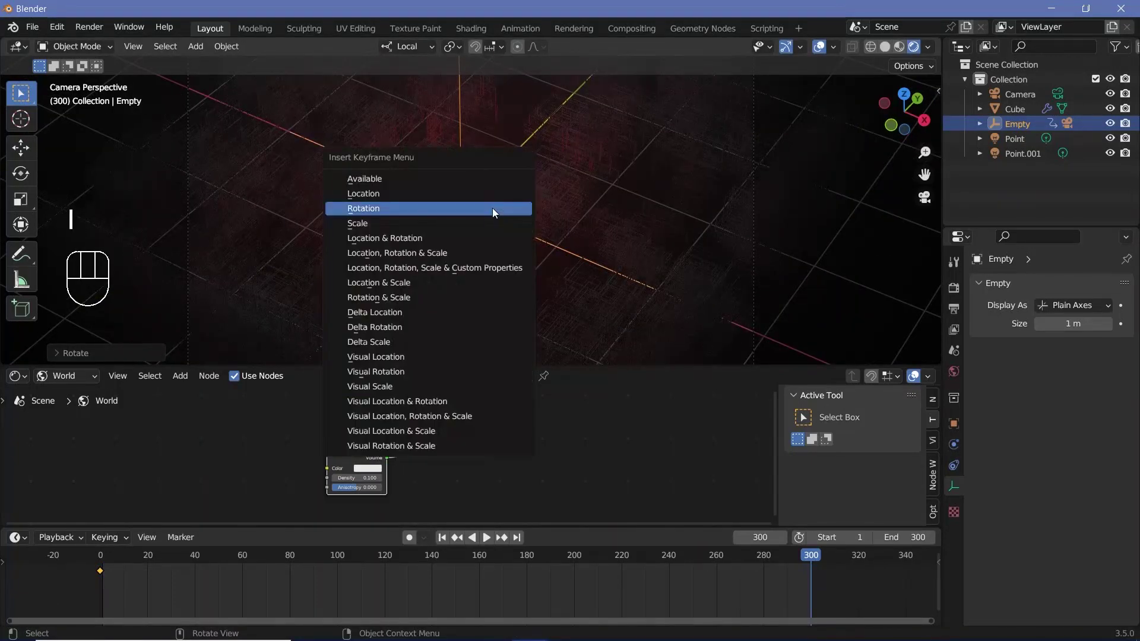
key(i)
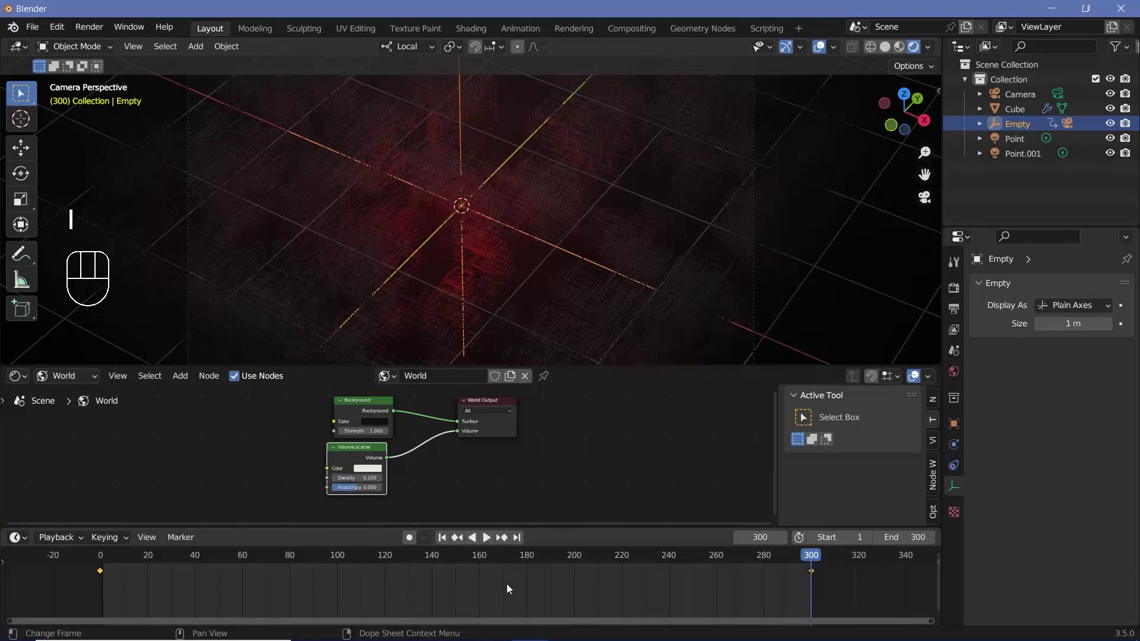
Step: Set the rotation keyframes' interpolation for a seamless loop and play back the animation
key(t)
key(space)
key(space)
click(655, 176)
key(space)
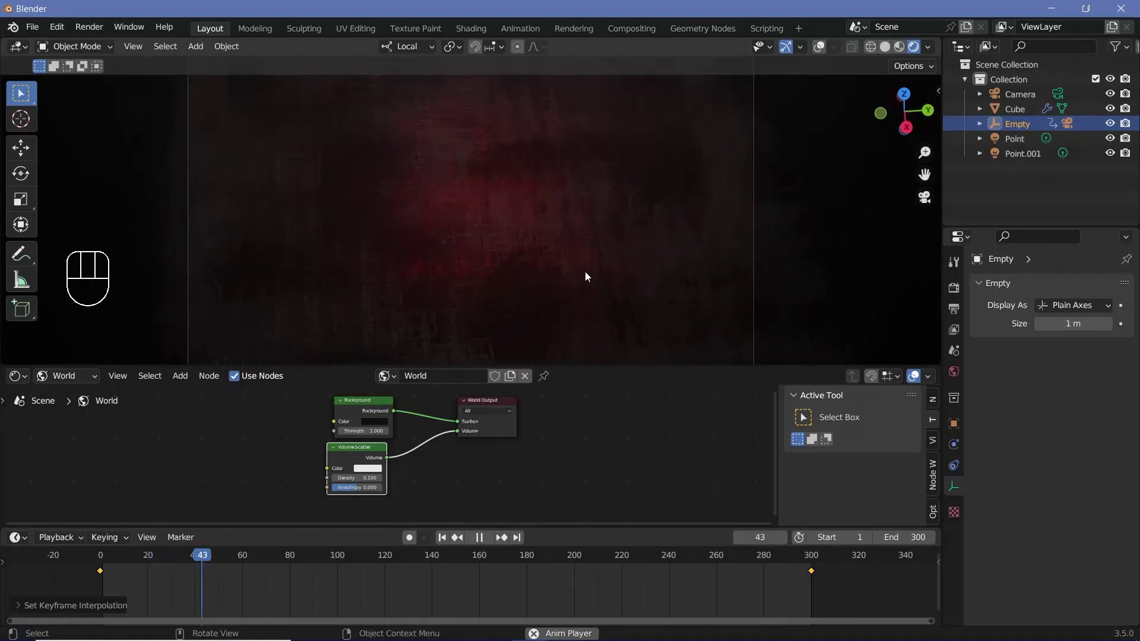
key(space)
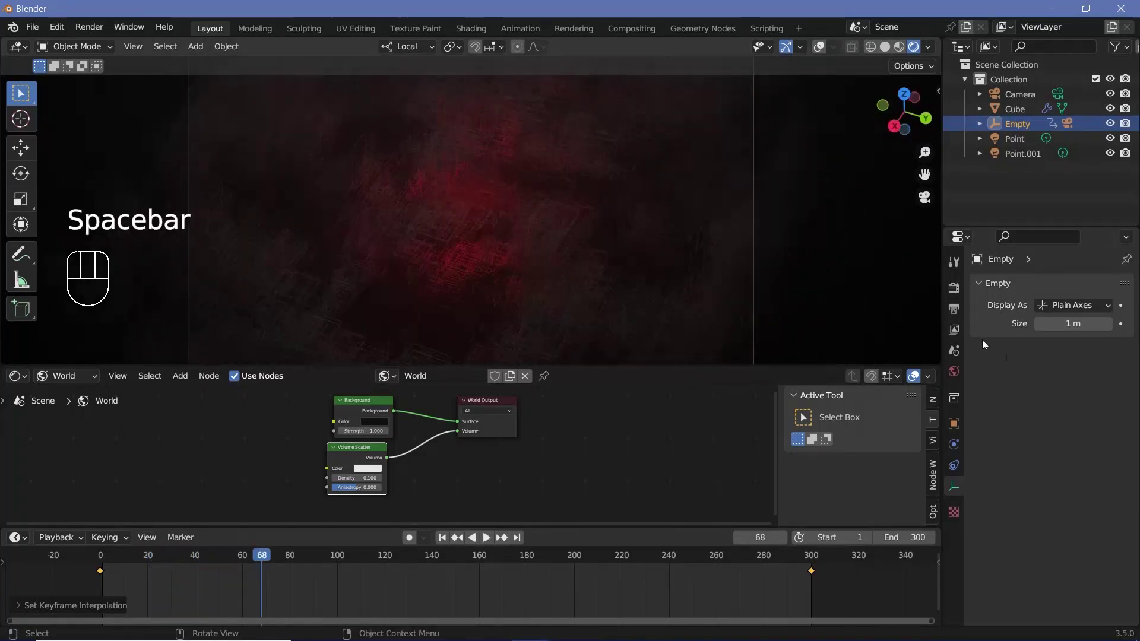
Step: Set Point.001 to 100 W power with zero volume contribution
click(1019, 163)
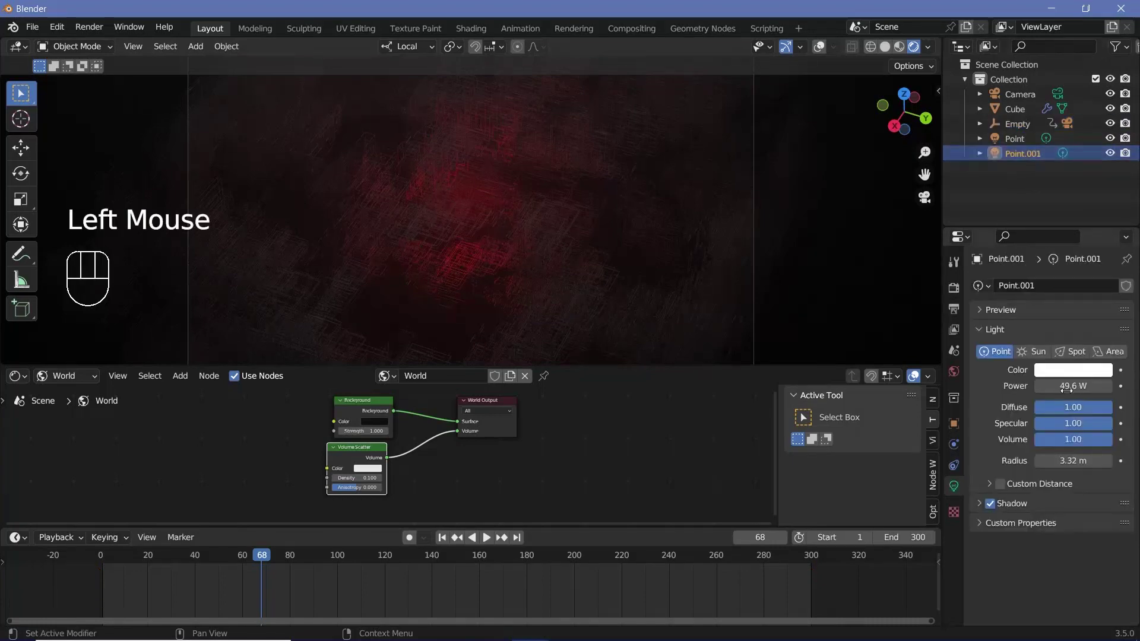
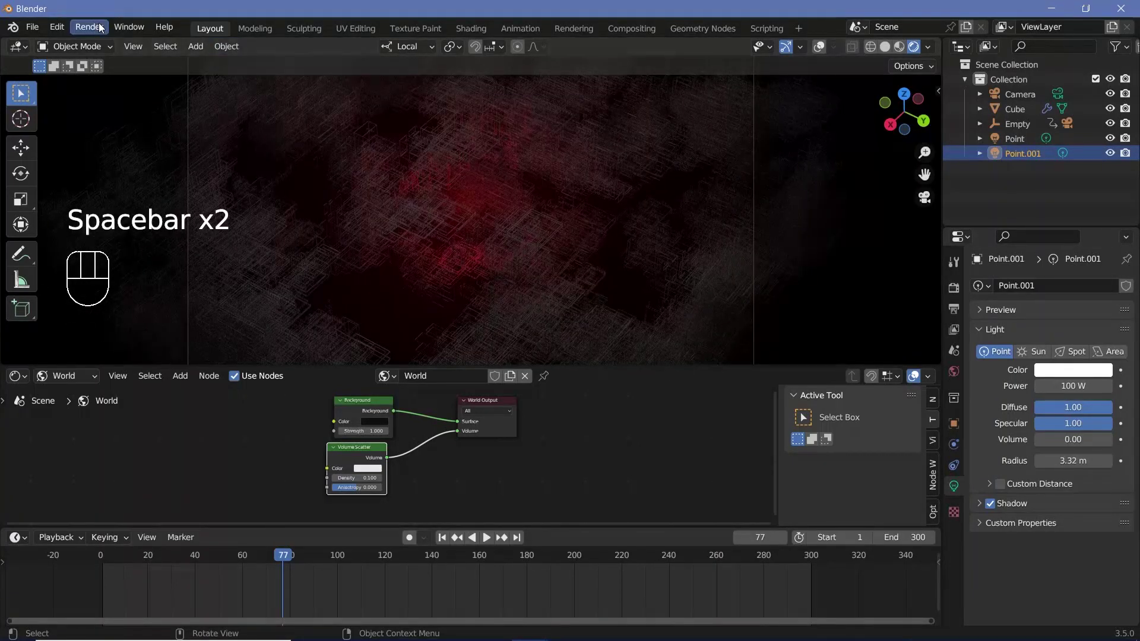
drag(102, 26, 114, 67)
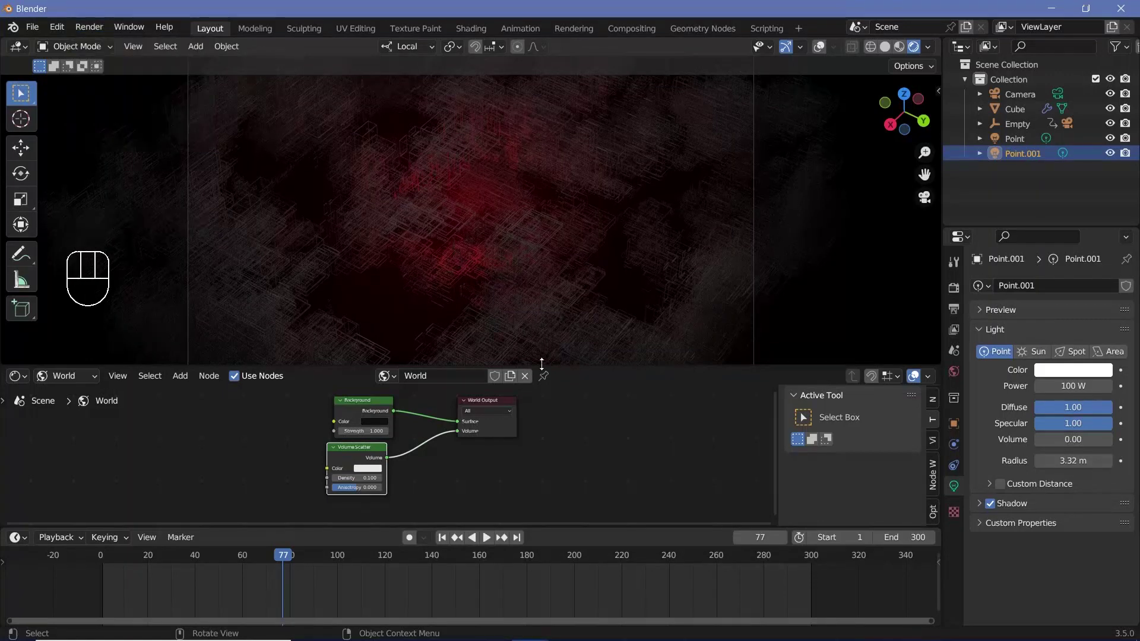